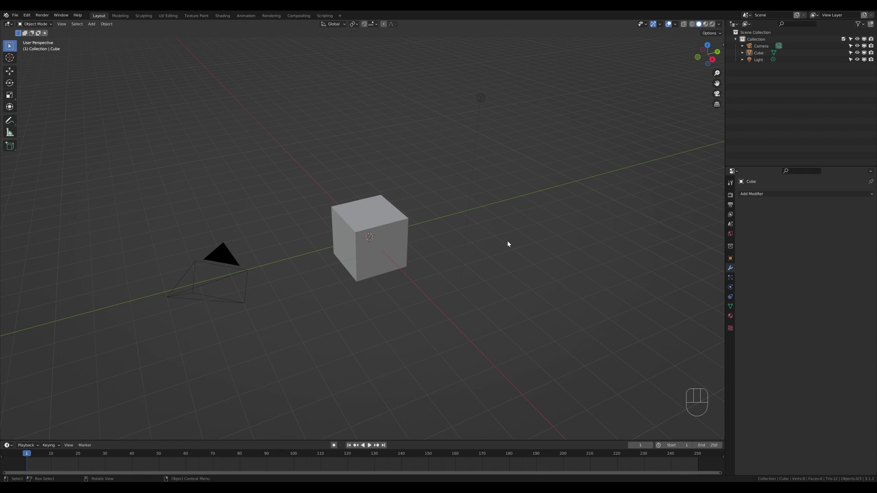
# Step: Make the default cube the active object
pyautogui.click(387, 233)
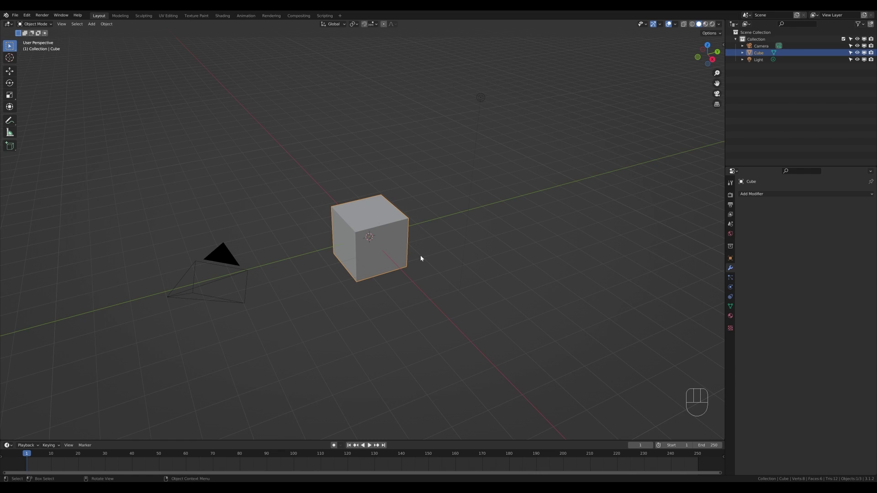
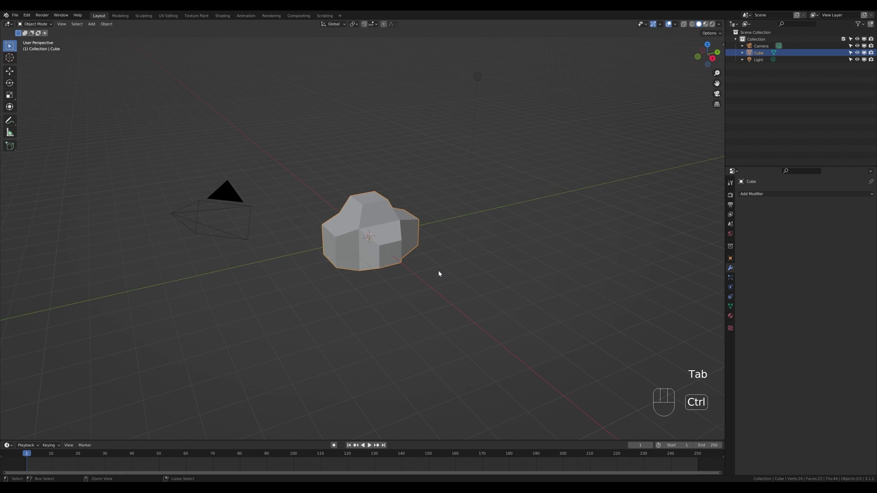
# Step: Add a Subdivision Surface modifier at level 3 and a Displace modifier to the lumpy cube
pyautogui.press('ctrl+2')
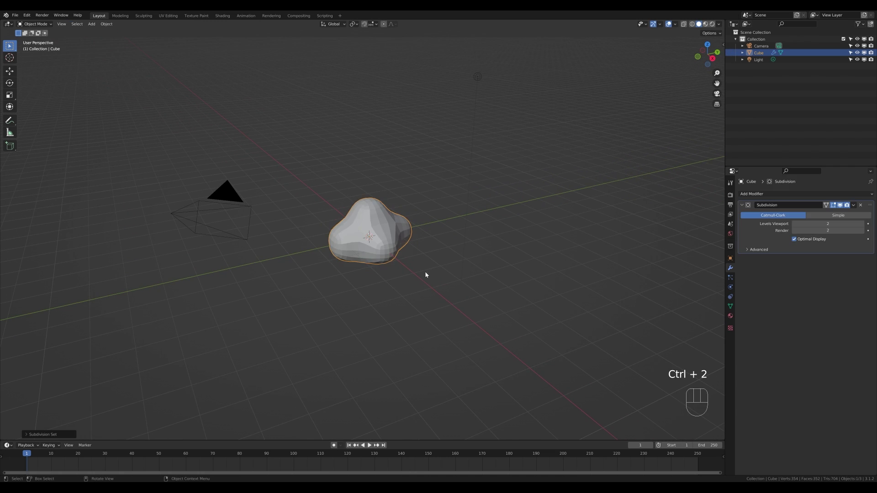
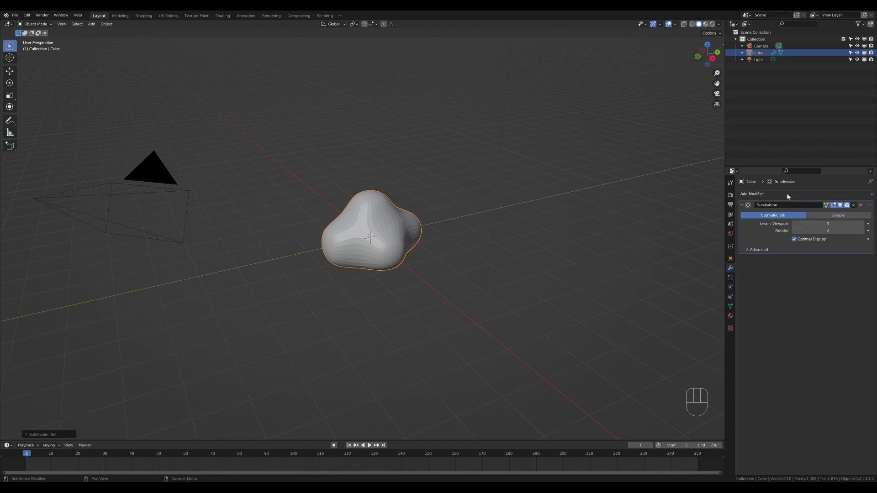
pyautogui.moveTo(789, 196); pyautogui.dragTo(803, 238)
# Step: Create a new Displace texture of type Clouds so the blob turns rough and craggy
pyautogui.click(855, 271)
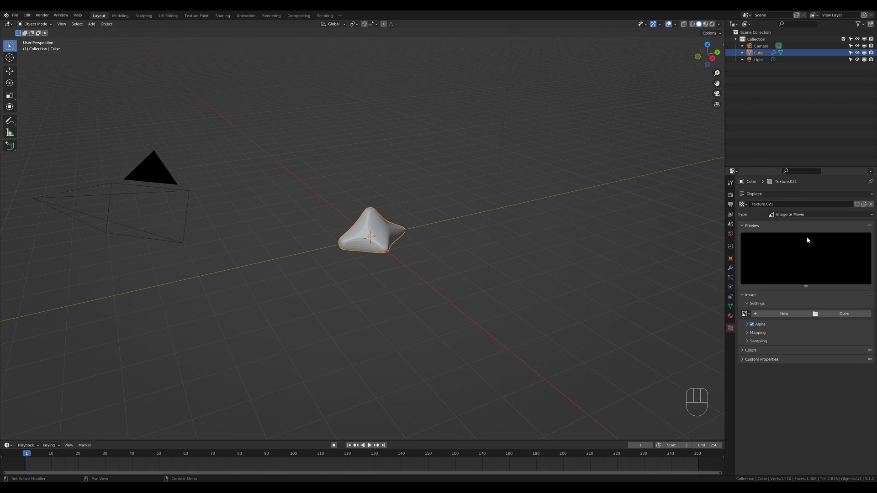
pyautogui.moveTo(805, 218); pyautogui.dragTo(788, 241)
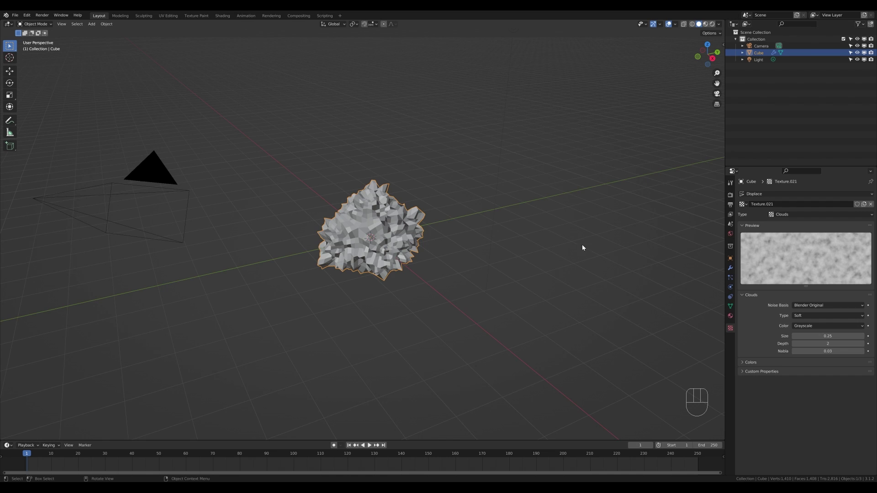
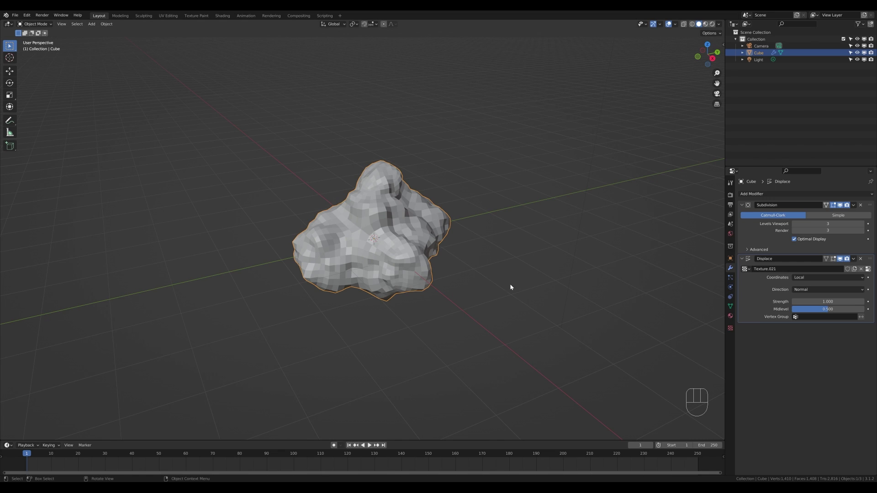
# Step: Apply the Subdivision and Displace modifiers, baking the craggy shape into the mesh
pyautogui.click(856, 206)
pyautogui.click(858, 206)
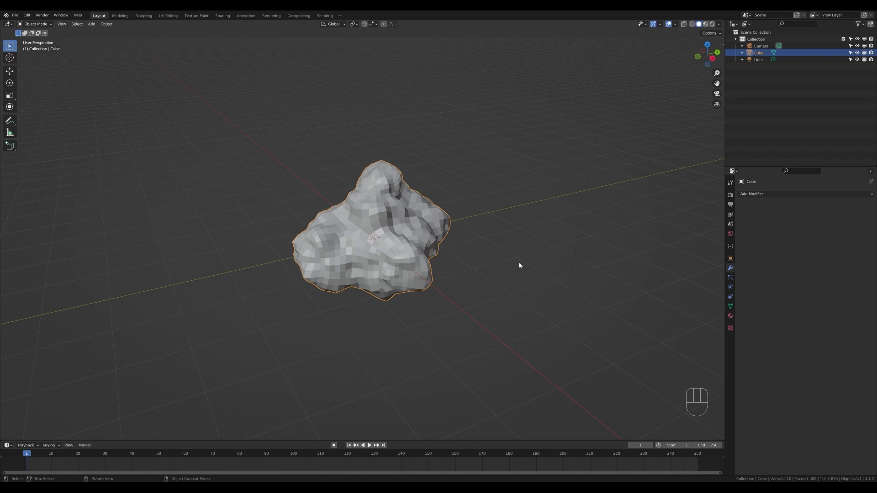
# Step: Add an empty Volume with a Mesh to Volume modifier targeting the cube, renamed Cloud Mesh and hidden
pyautogui.press('shift+a')
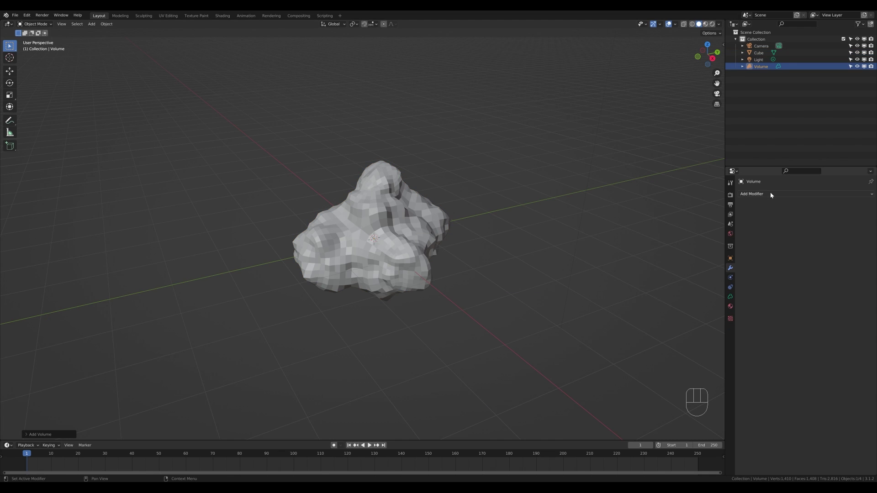
pyautogui.moveTo(773, 195); pyautogui.dragTo(765, 223)
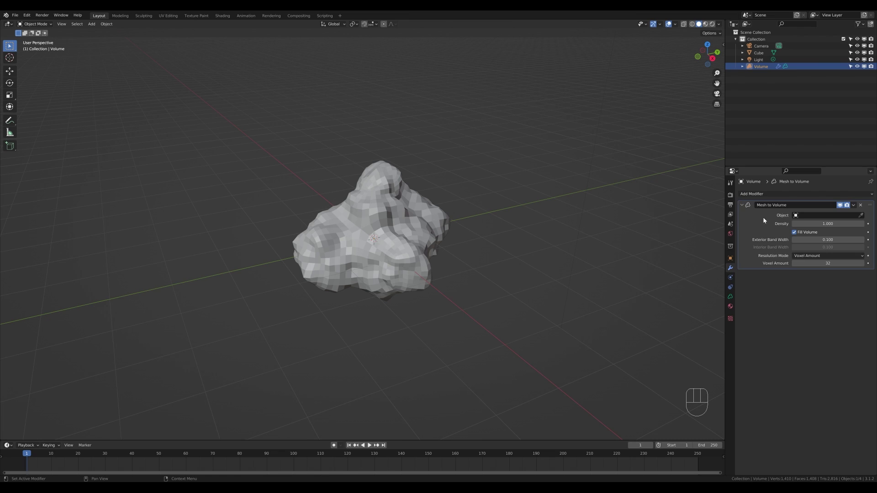
pyautogui.click(864, 218)
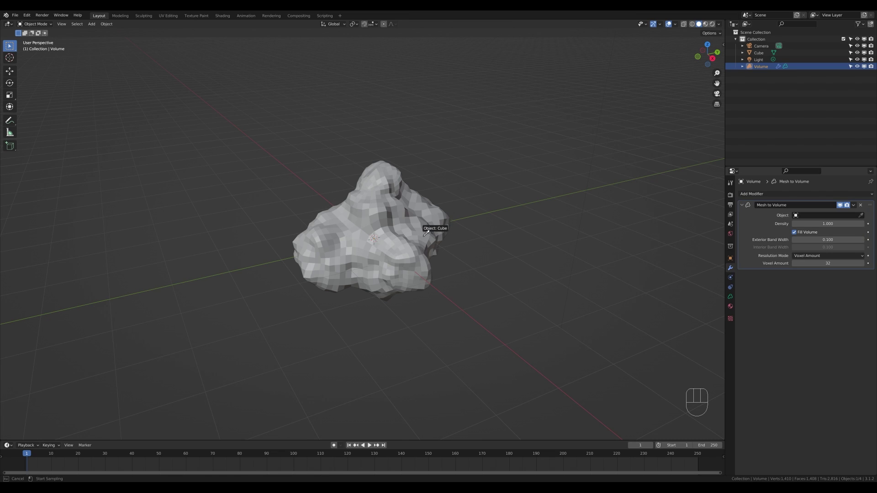
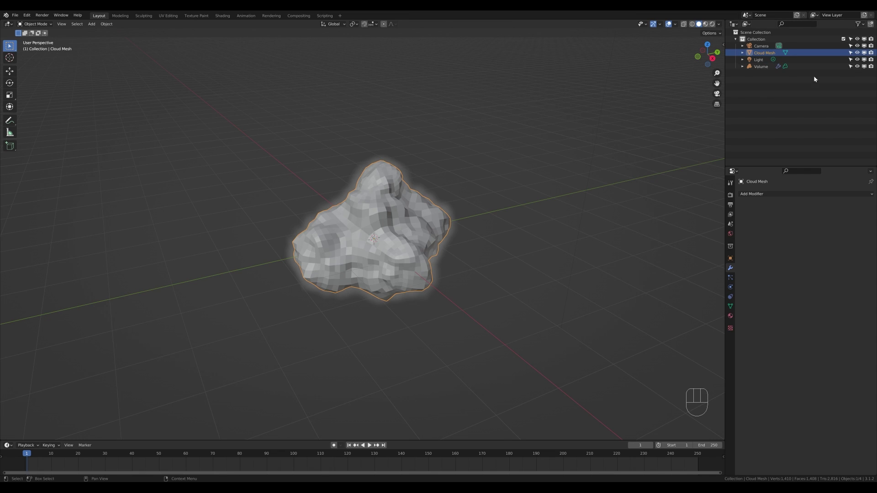
pyautogui.moveTo(865, 24); pyautogui.dragTo(779, 17)
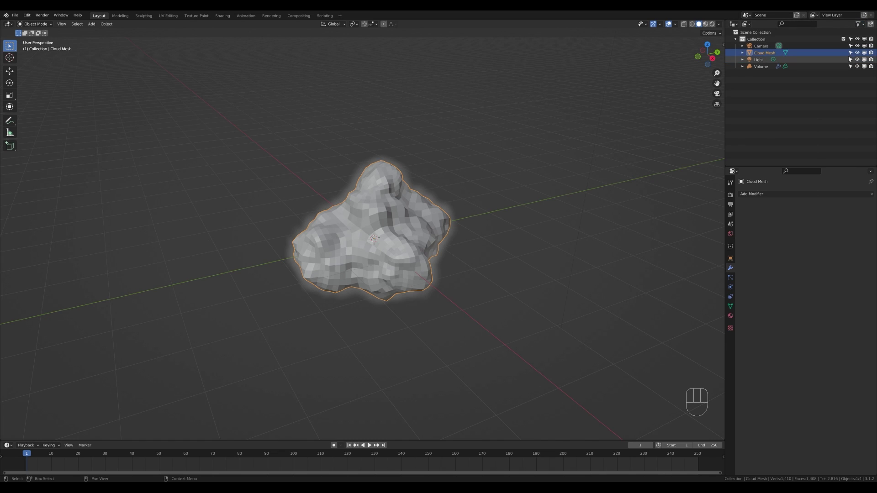
pyautogui.click(855, 56)
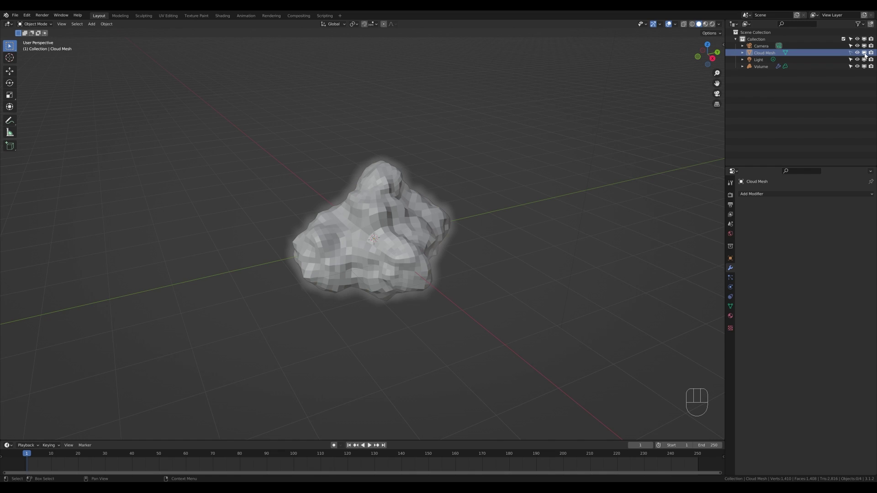
# Step: Set the Volume's Mesh to Volume resolution to a fixed voxel size of 0.05
pyautogui.click(867, 55)
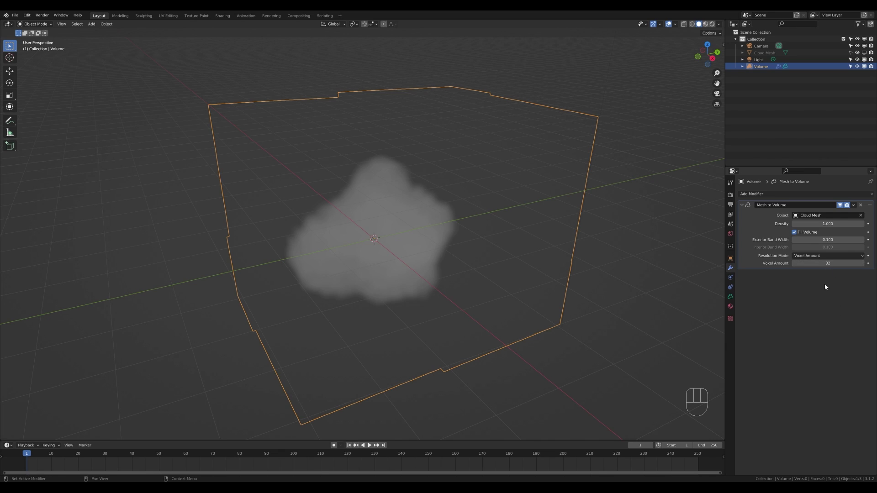
pyautogui.moveTo(820, 260); pyautogui.dragTo(813, 272)
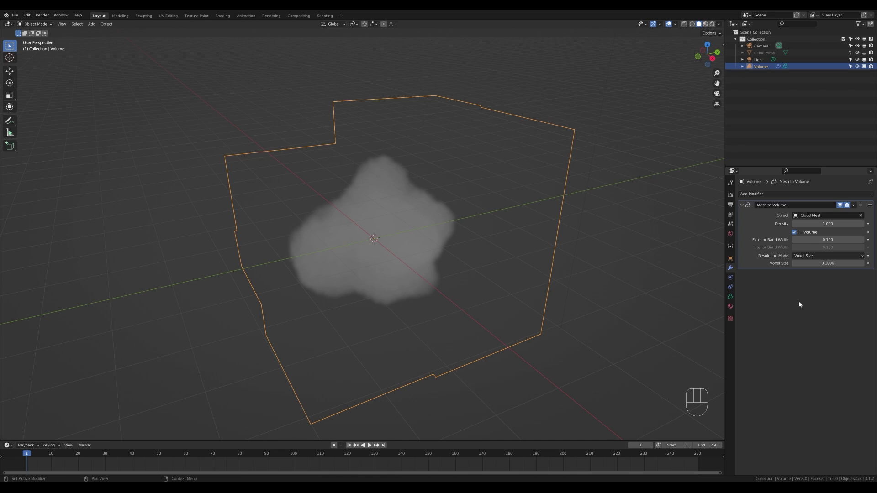
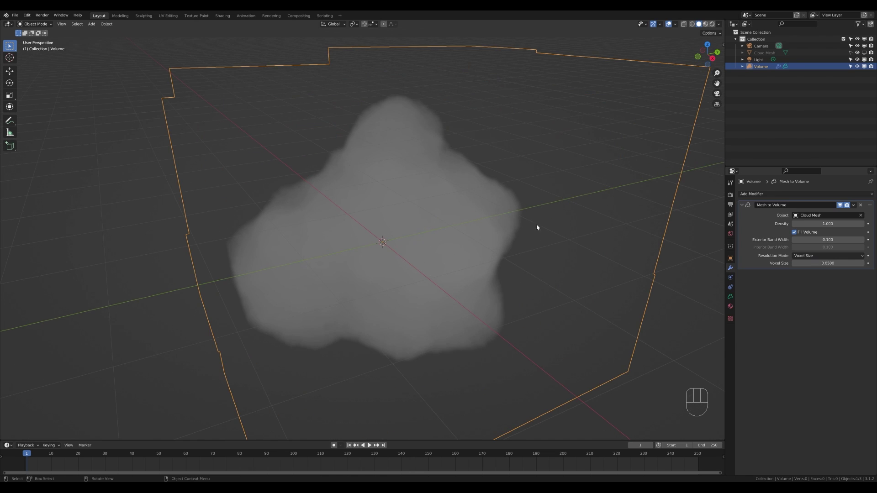
pyautogui.moveTo(511, 196); pyautogui.dragTo(509, 195)
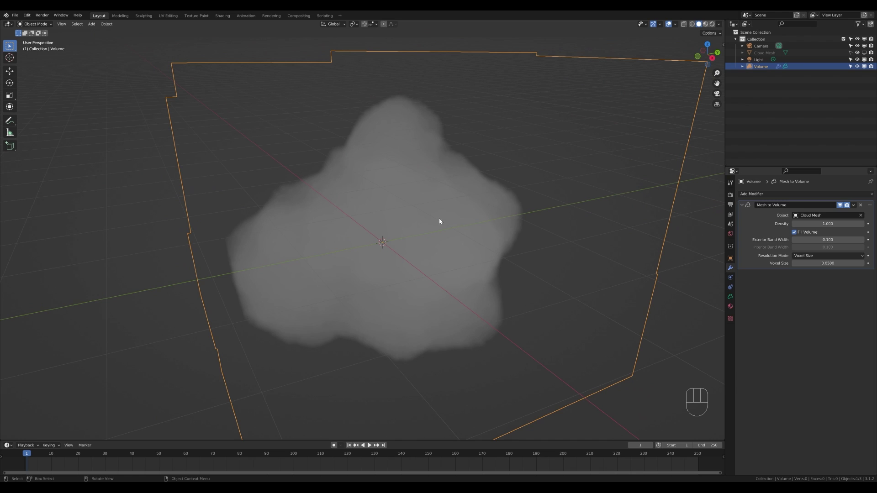
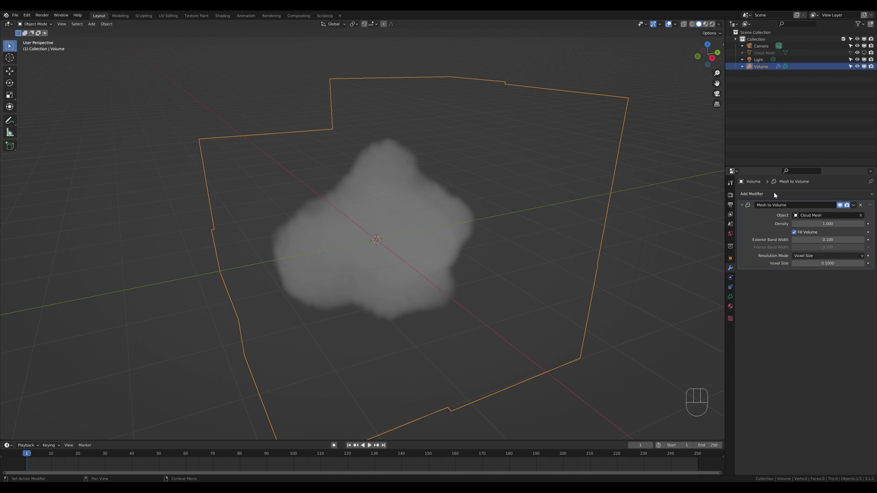
# Step: Add a Volume Displace modifier with a new Clouds texture for billowy edges, and save the file
pyautogui.moveTo(777, 196); pyautogui.dragTo(813, 217)
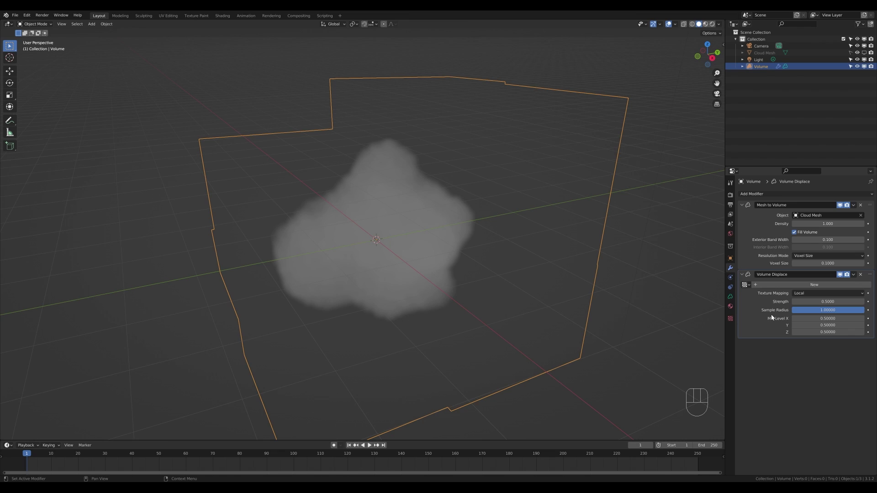
pyautogui.click(807, 287)
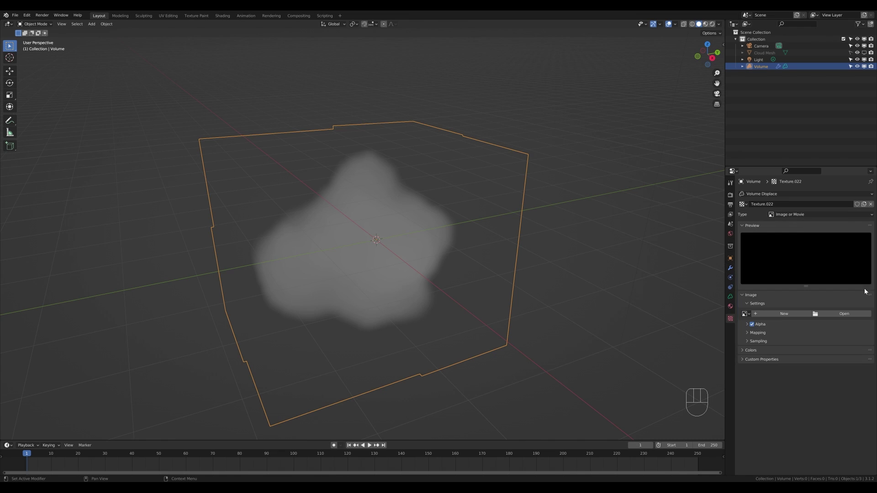
pyautogui.moveTo(802, 216); pyautogui.dragTo(790, 238)
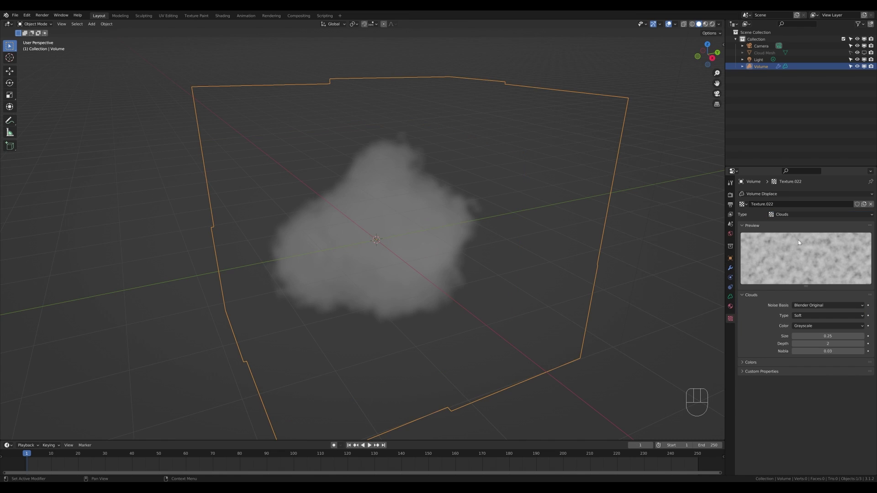
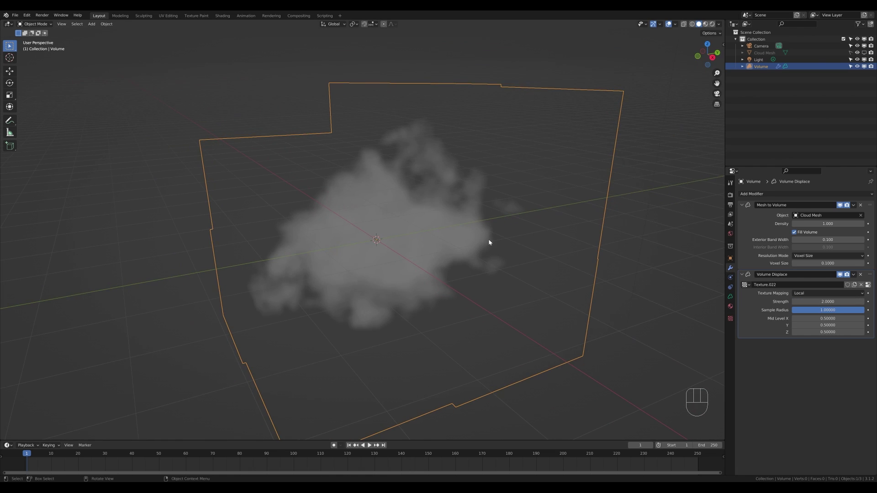
pyautogui.moveTo(473, 238); pyautogui.dragTo(477, 227)
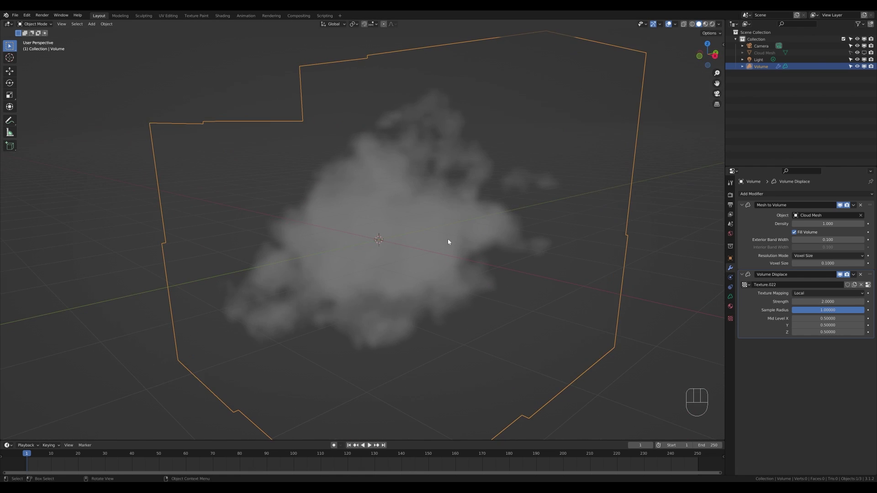
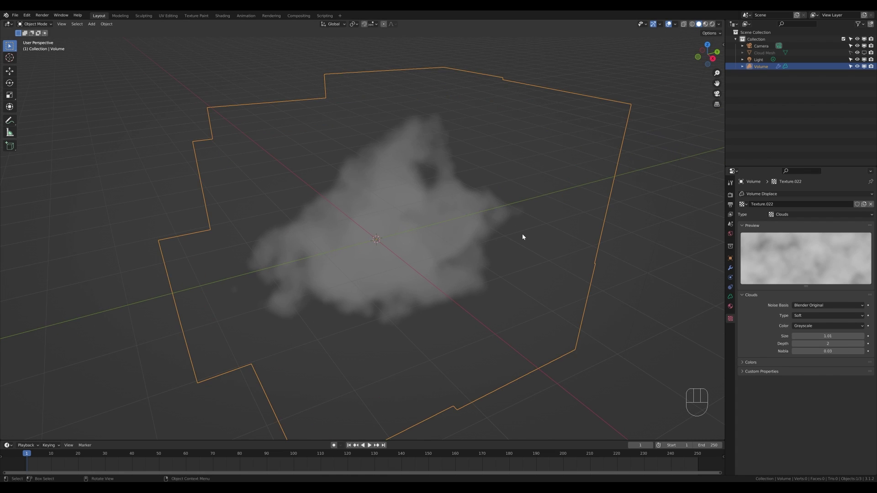
pyautogui.press('ctrl+s')
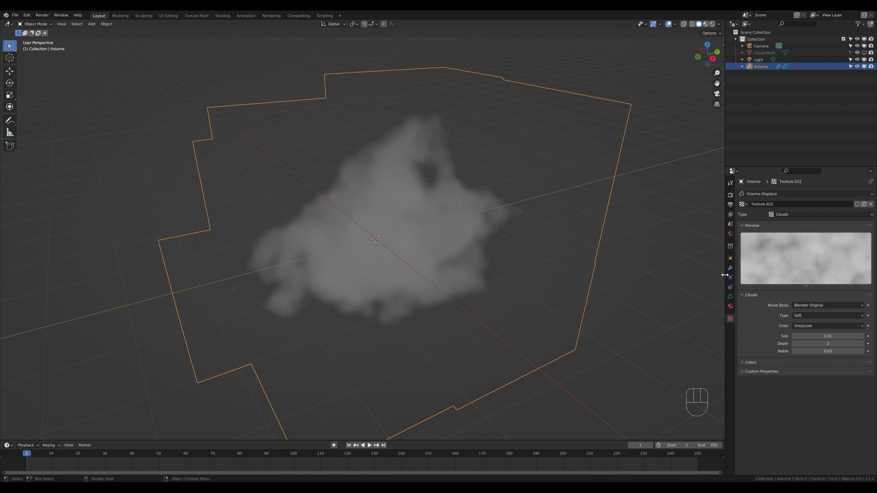
# Step: Duplicate the Volume Displace with a finer Clouds texture (size 0.51, strength 1.075) for small-scale detail
pyautogui.click(731, 272)
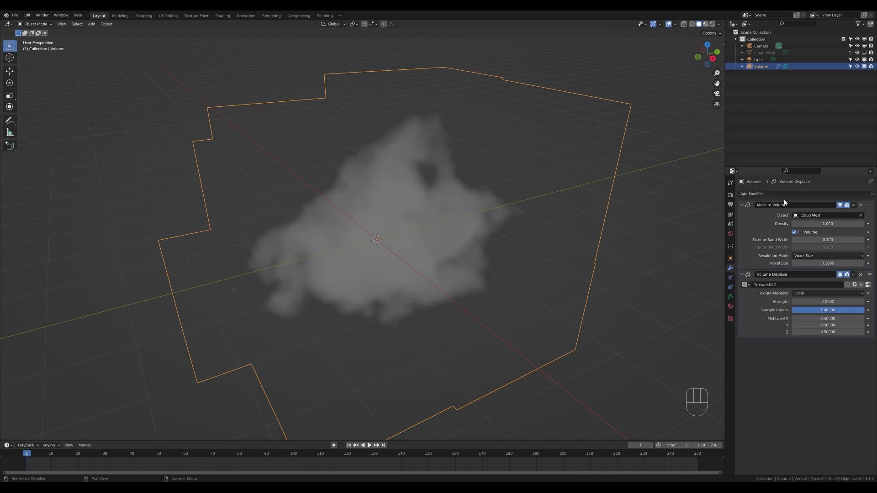
pyautogui.moveTo(792, 197); pyautogui.dragTo(813, 213)
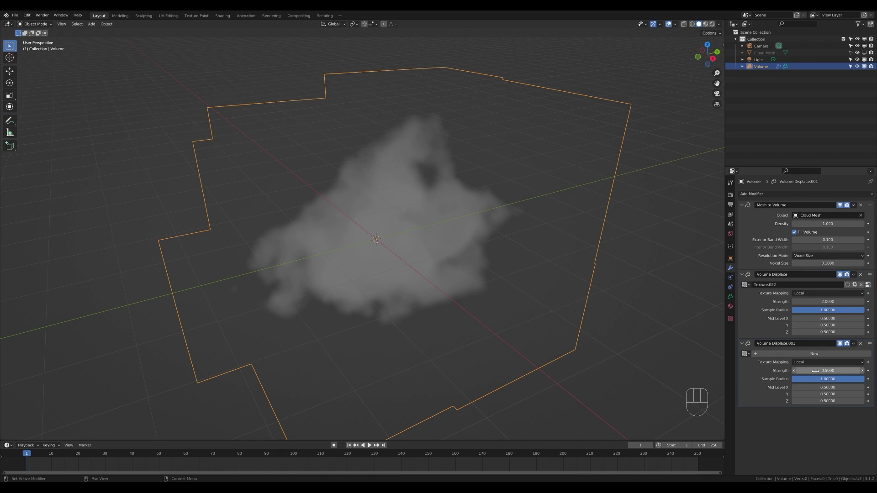
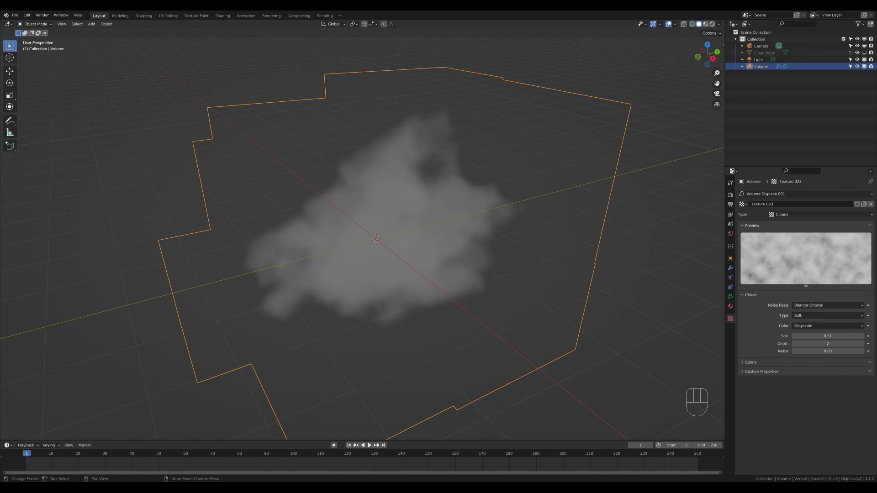
pyautogui.click(732, 270)
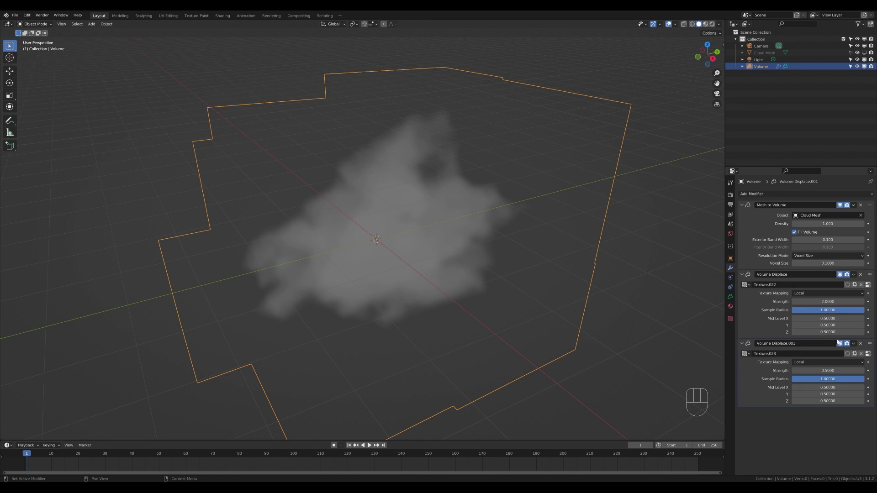
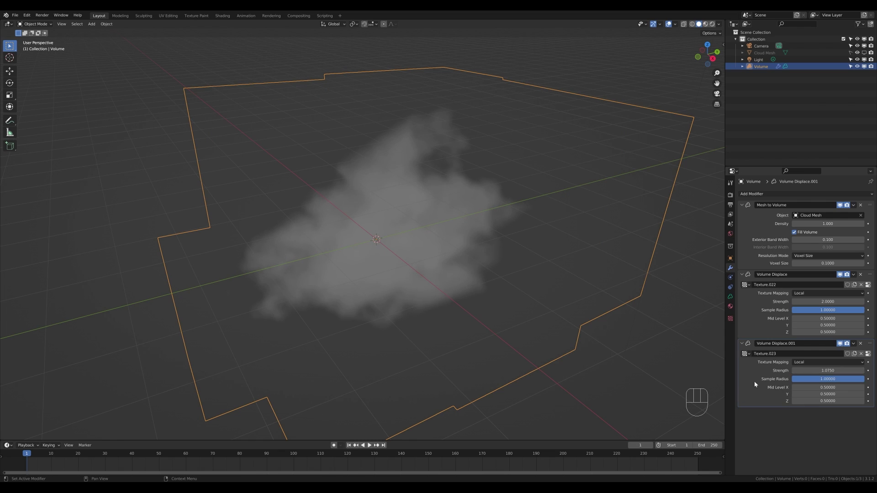
pyautogui.click(870, 358)
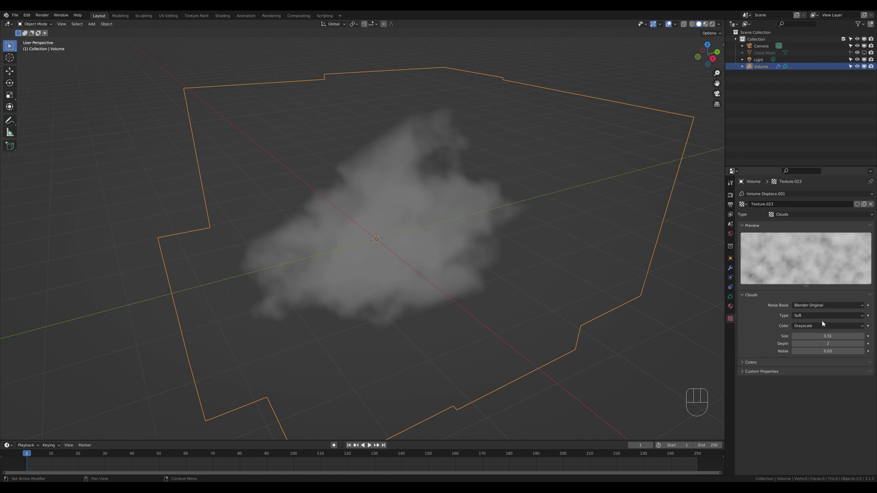
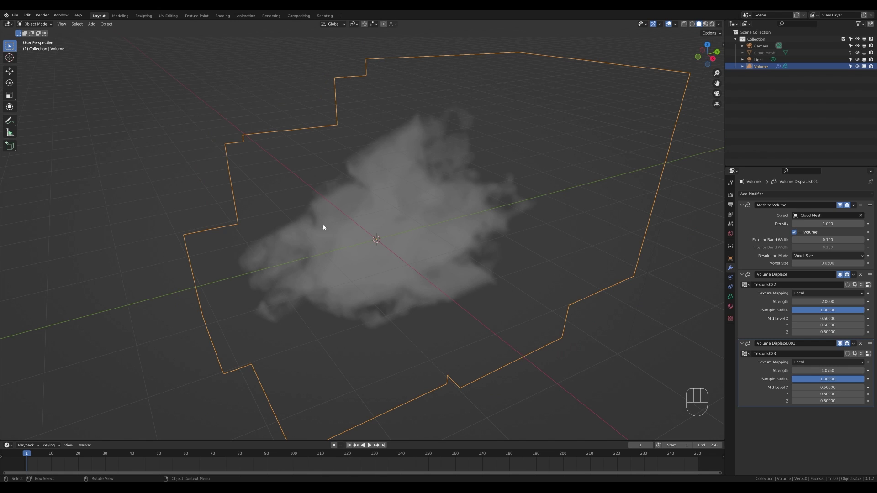
pyautogui.moveTo(515, 227); pyautogui.dragTo(523, 217)
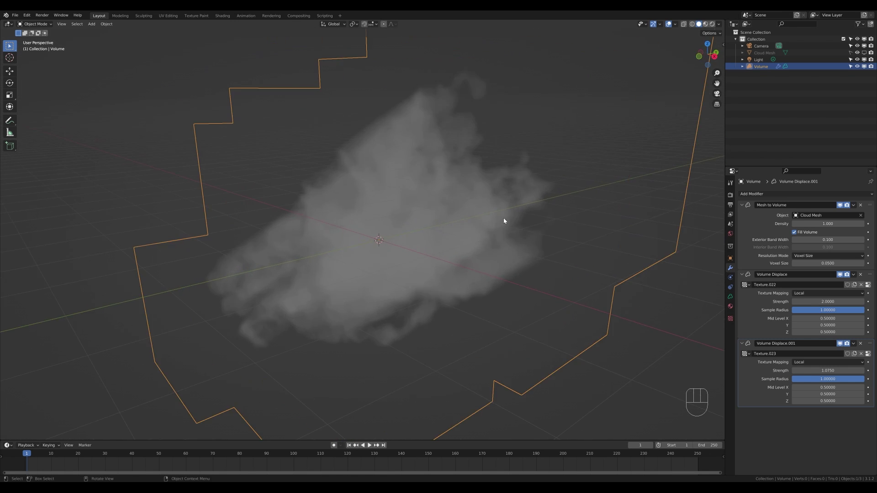
pyautogui.moveTo(515, 224); pyautogui.dragTo(512, 236)
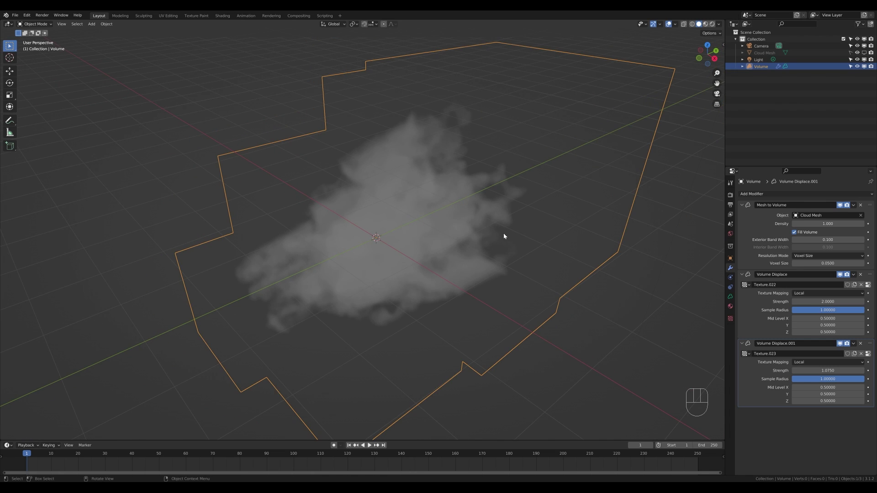
pyautogui.middleClick(498, 243)
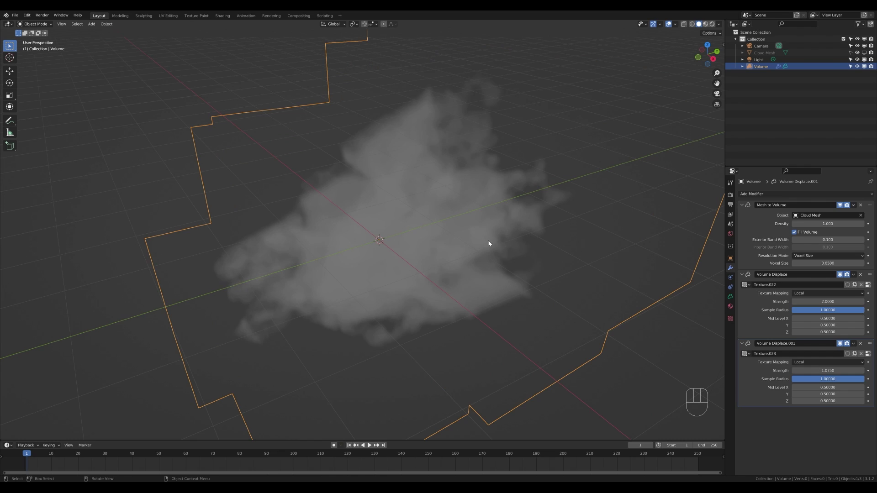
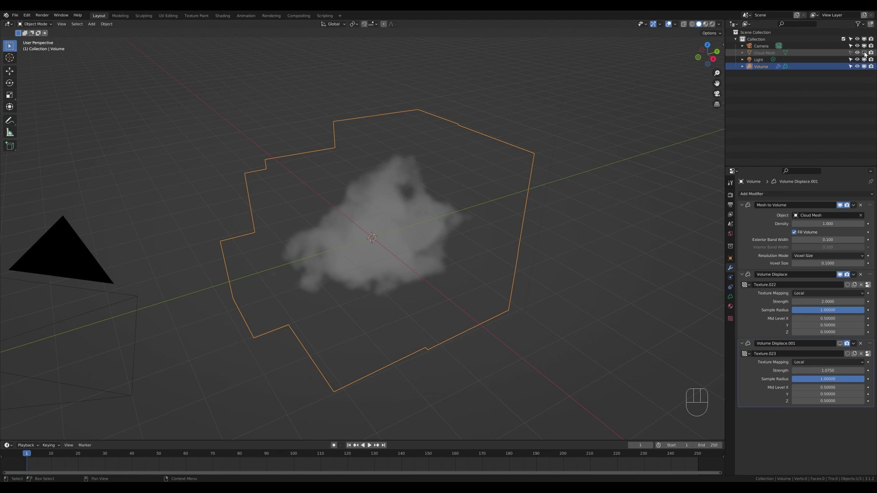
# Step: Unhide Cloud Mesh and duplicate its blob geometry, moving the copy along the ground plane
pyautogui.click(867, 54)
pyautogui.click(853, 54)
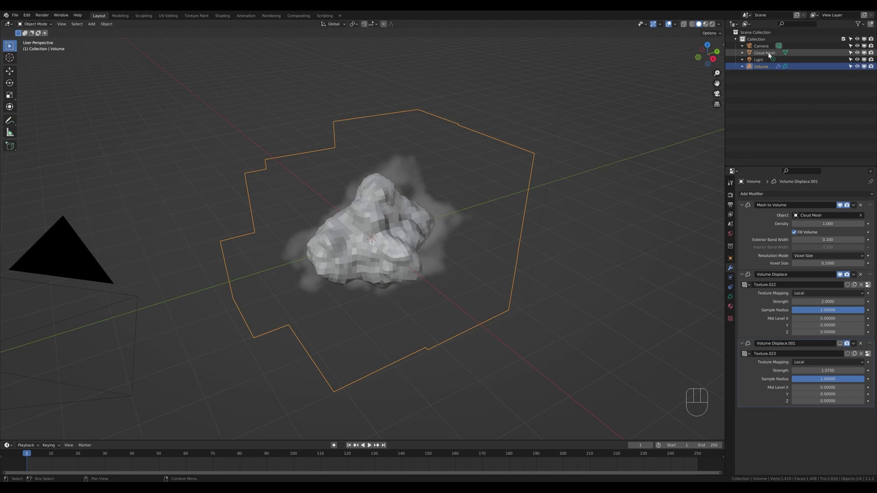
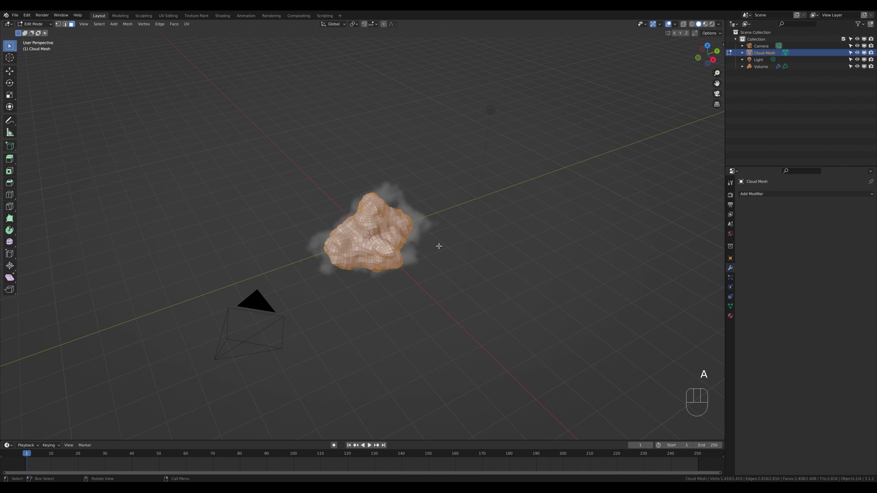
pyautogui.press('shift+d')
pyautogui.press('g')
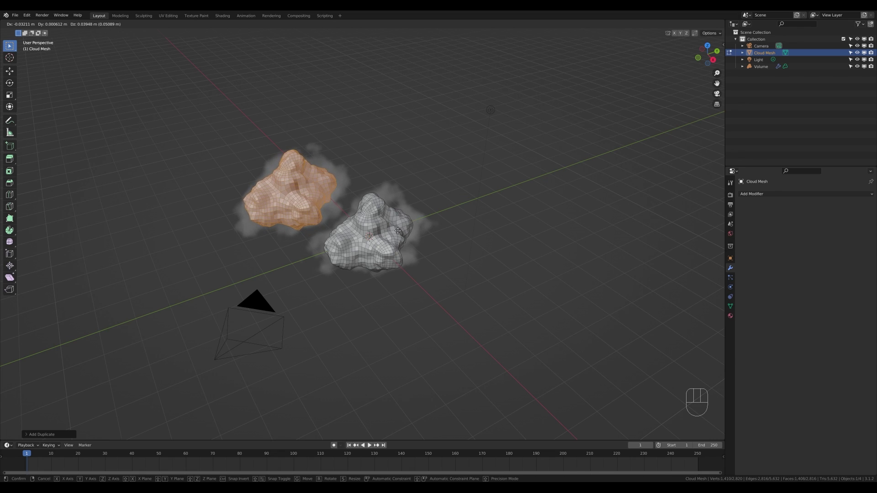
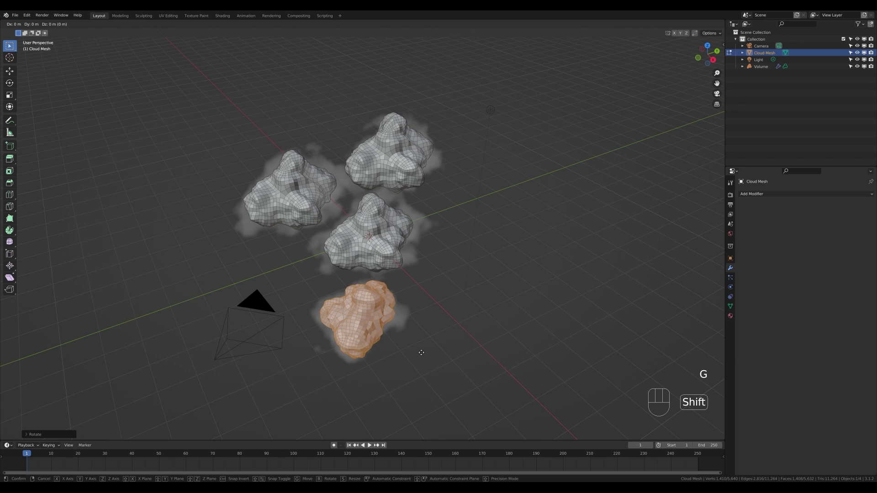
pyautogui.press('shift+z')
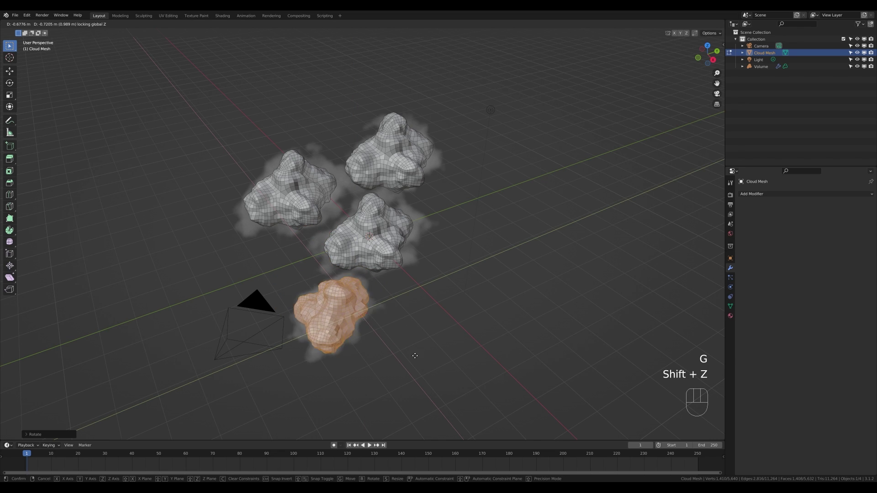
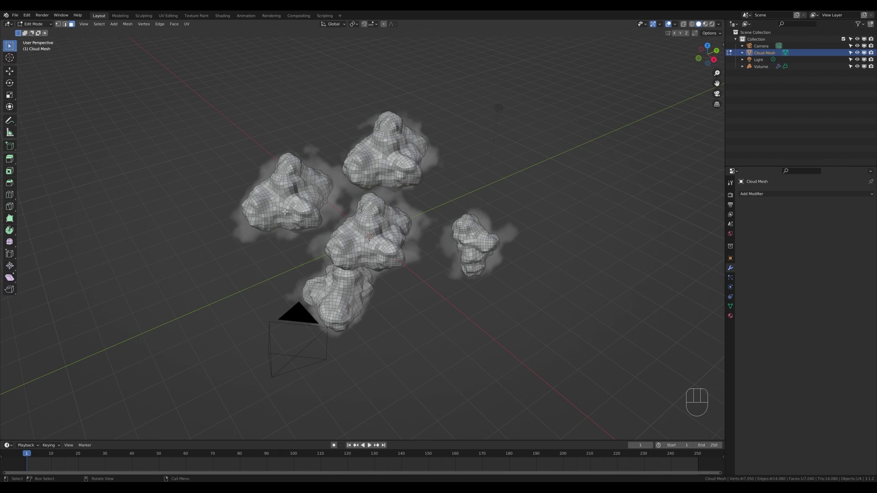
# Step: Select the whole left blob and tumble it with a free rotation
pyautogui.press('l')
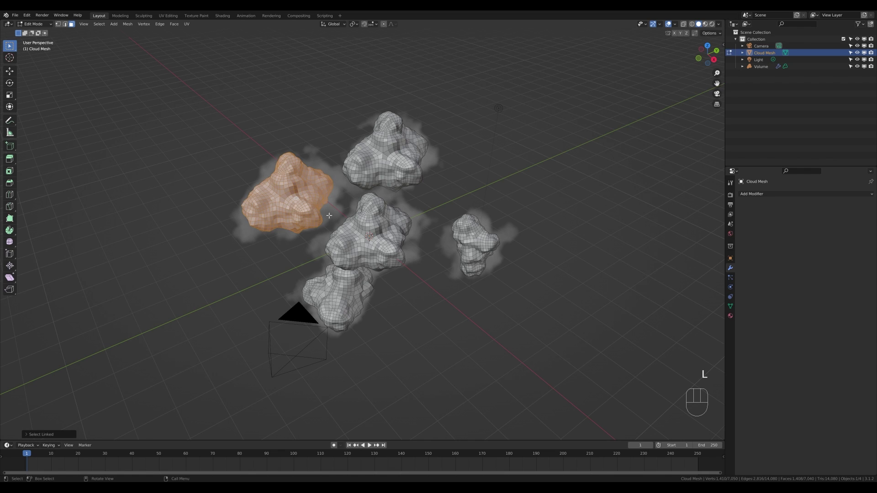
pyautogui.press('r')
pyautogui.press('r')
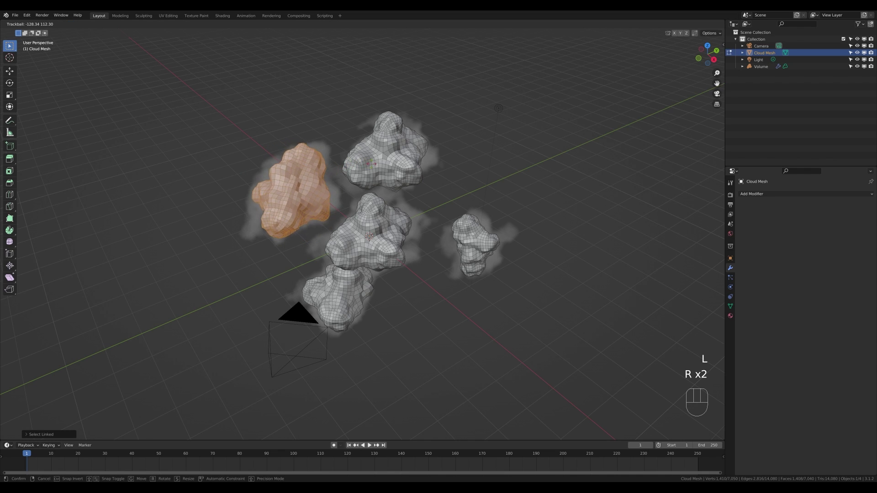
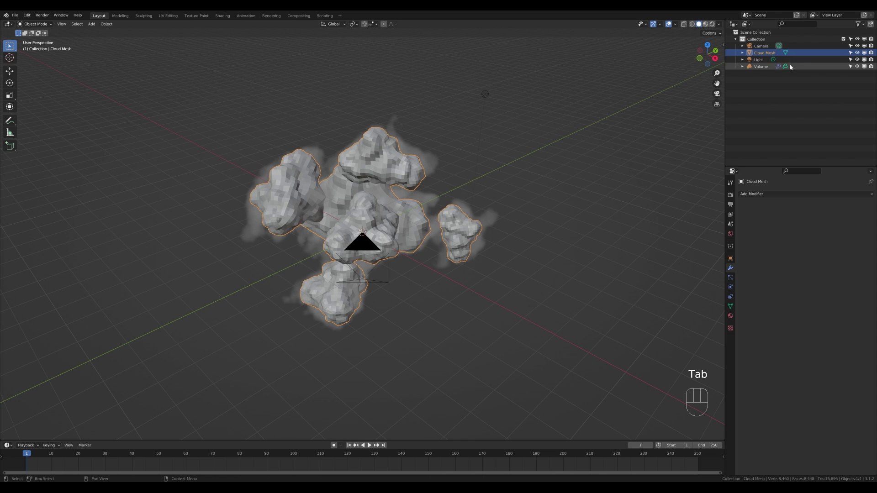
# Step: Hide Cloud Mesh and orbit to inspect the sprawling multi-lobed volumetric cloud
pyautogui.click(854, 55)
pyautogui.click(867, 55)
pyautogui.moveTo(453, 207); pyautogui.dragTo(450, 202)
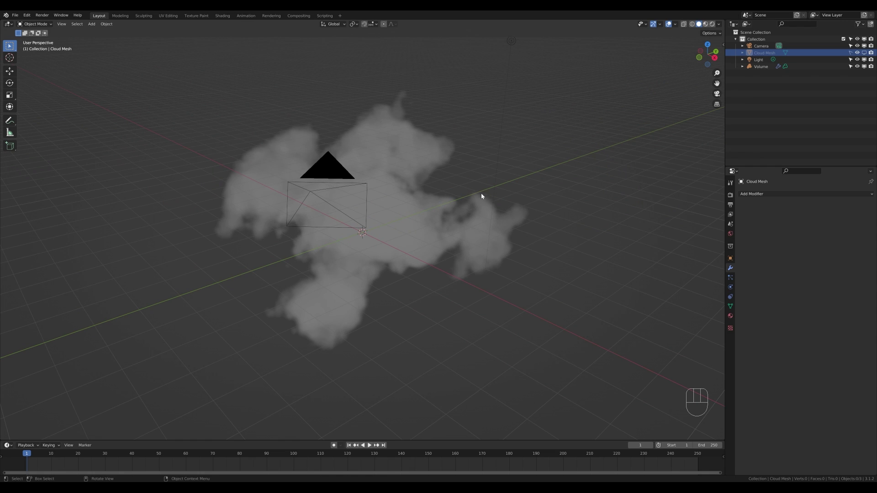
pyautogui.moveTo(474, 187); pyautogui.dragTo(470, 195)
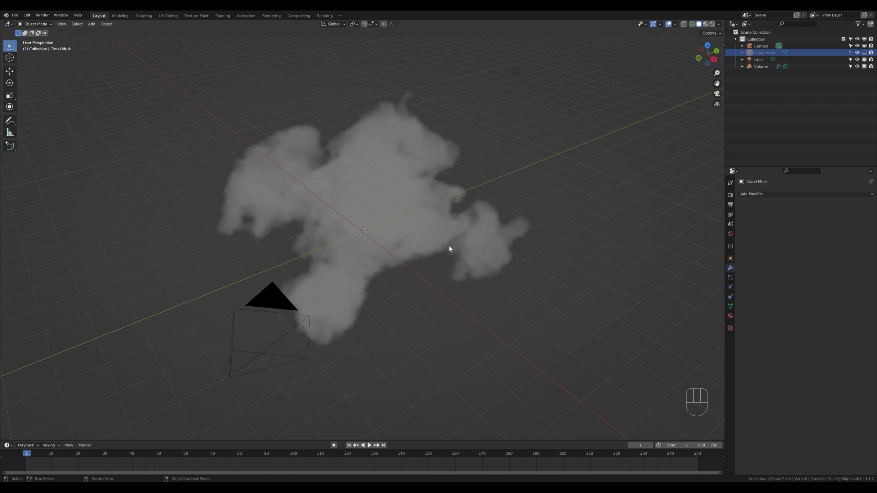
# Step: Make the displacement texture use Object coordinates driven by the new Empty
pyautogui.press('shift+a')
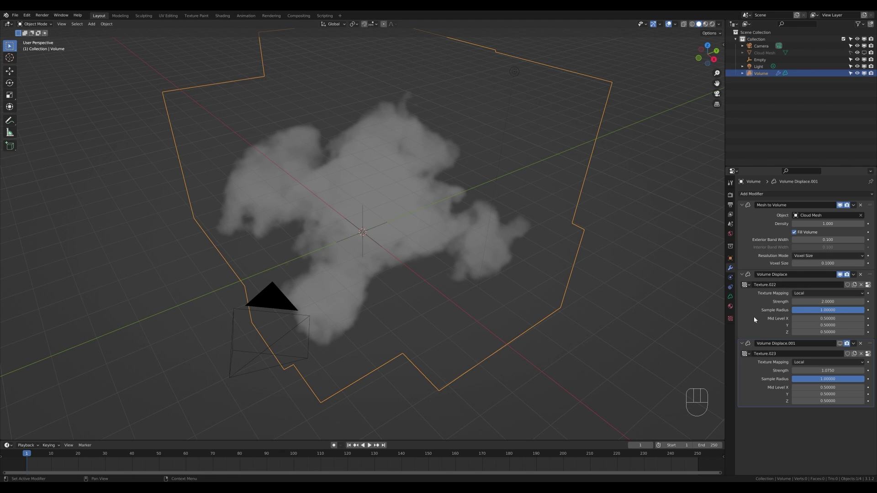
pyautogui.moveTo(810, 295); pyautogui.dragTo(808, 320)
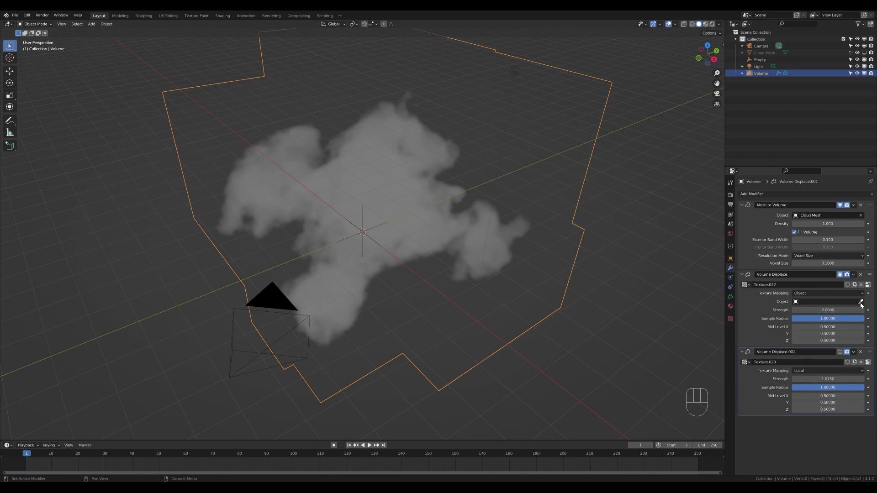
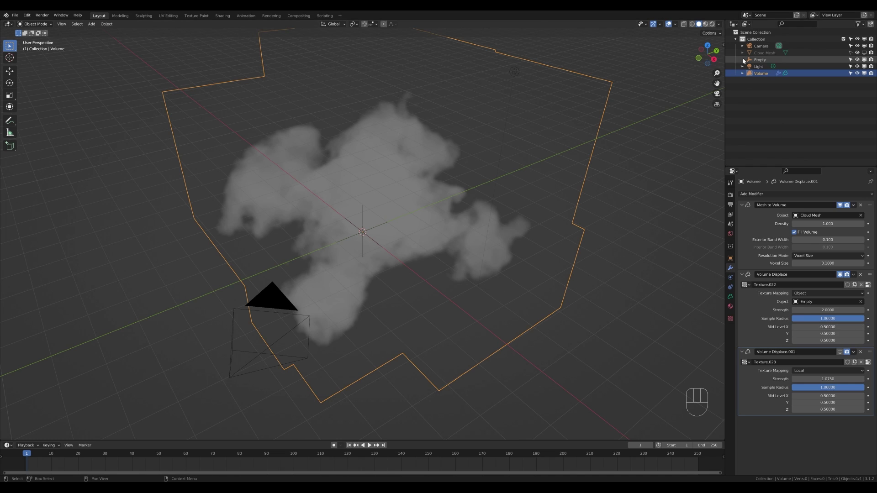
pyautogui.click(765, 63)
# Step: Slide the Empty along Y to watch the cloud reshape, then return it to the origin
pyautogui.press('g')
pyautogui.press('y')
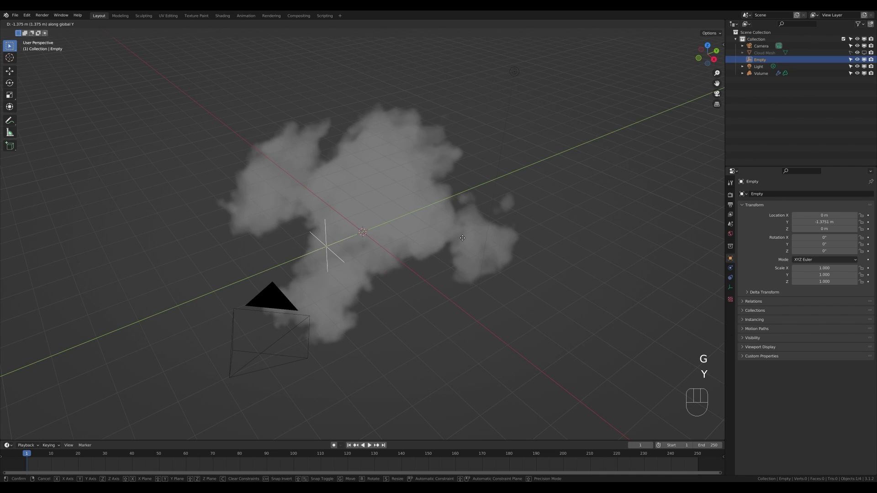
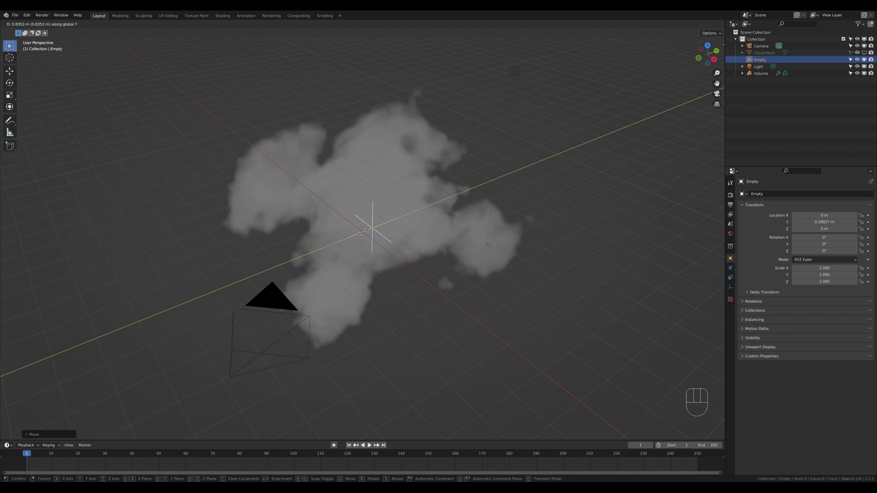
pyautogui.press('Escape')
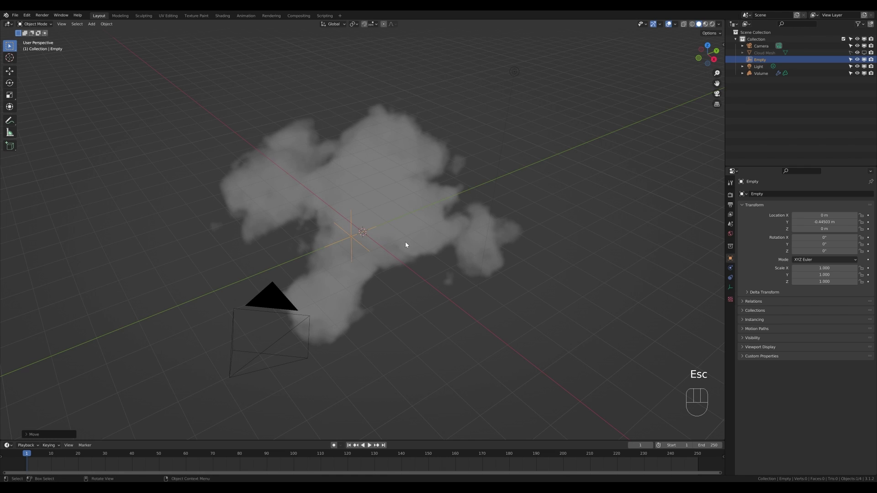
pyautogui.press('ctrl+z')
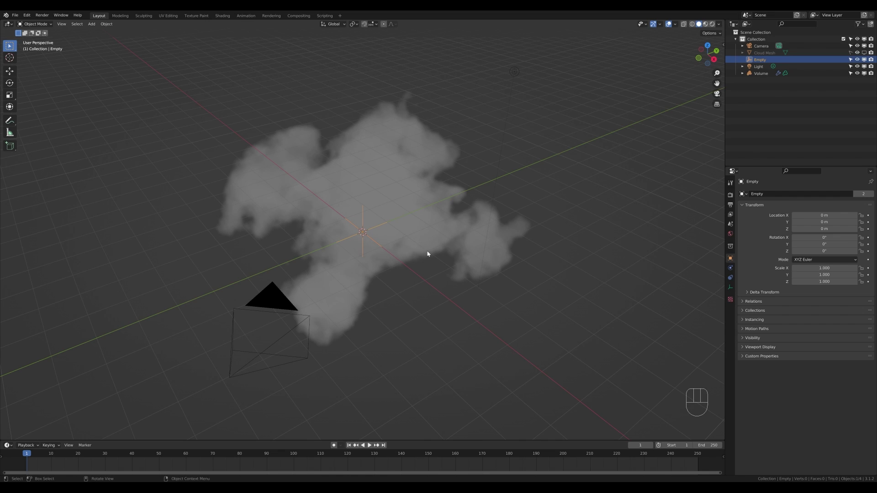
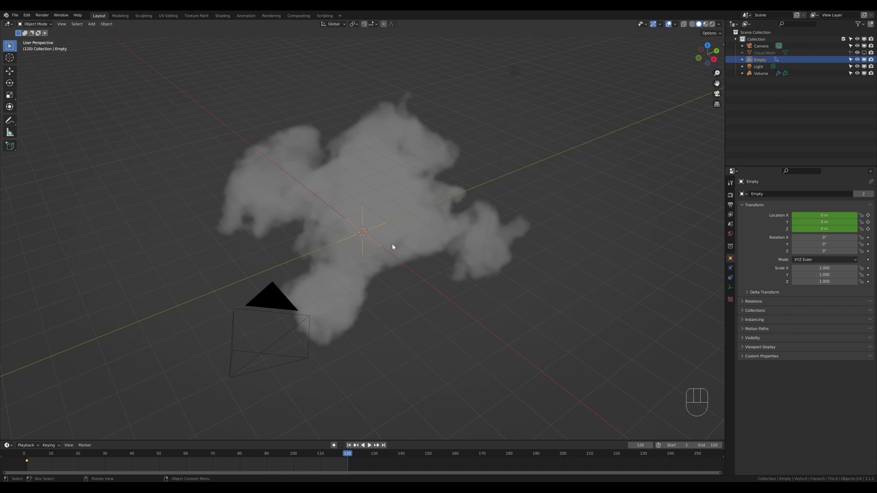
# Step: Move the Empty along Y, keyframe its location at frame 120, and play back the morphing cloud
pyautogui.press('g')
pyautogui.press('y')
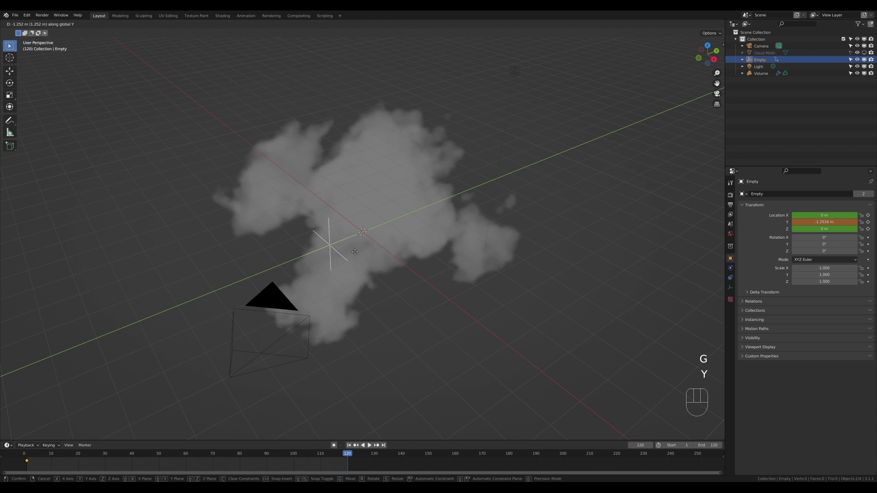
pyautogui.click(352, 256)
pyautogui.press('g')
pyautogui.press('y')
pyautogui.press('i')
pyautogui.press('space')
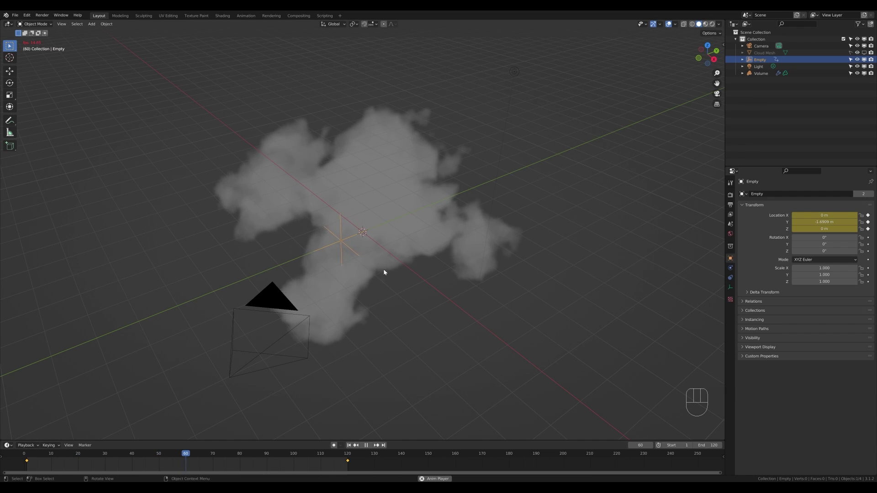
pyautogui.press('space')
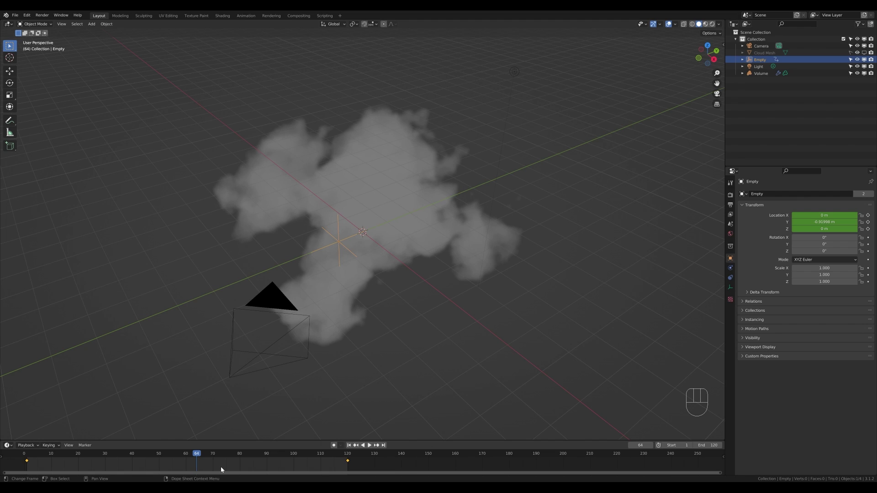
# Step: Change the keyframe interpolation of the Empty's motion and preview the playback
pyautogui.press('t')
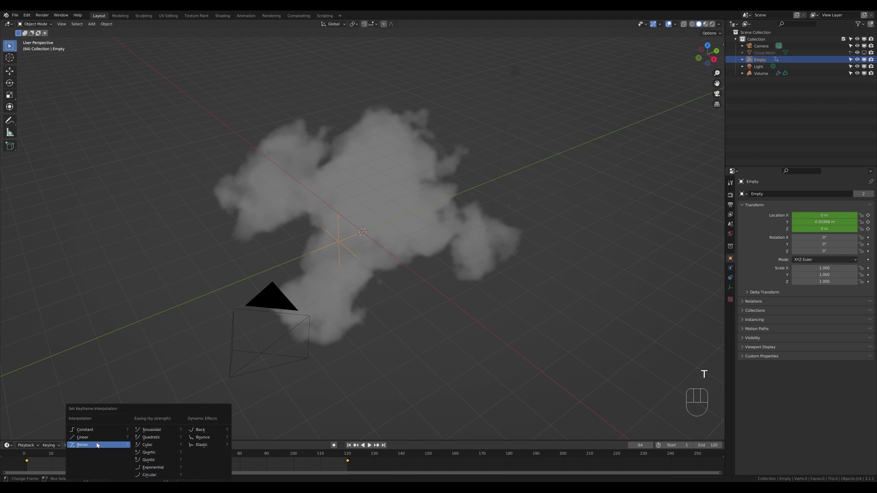
pyautogui.press('space')
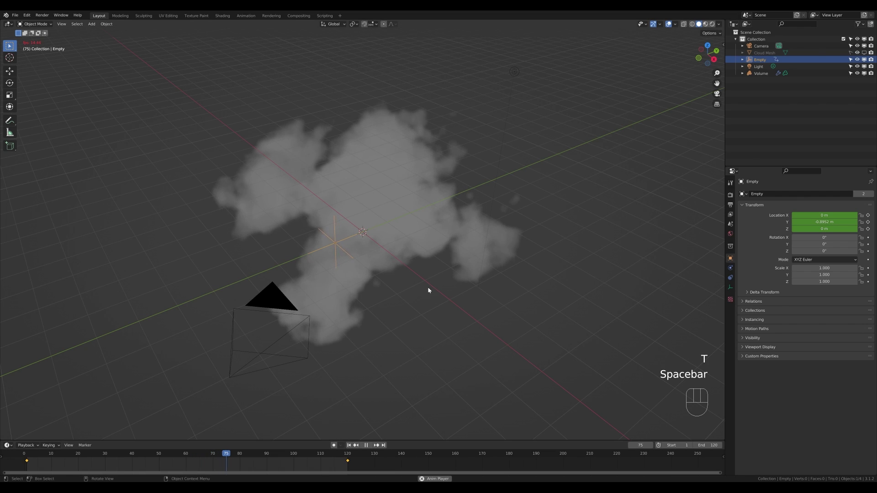
pyautogui.press('space')
pyautogui.click(348, 457)
# Step: Push the Empty farther along negative Y at the last keyframe and key its new location
pyautogui.press('g')
pyautogui.press('y')
pyautogui.press('Escape')
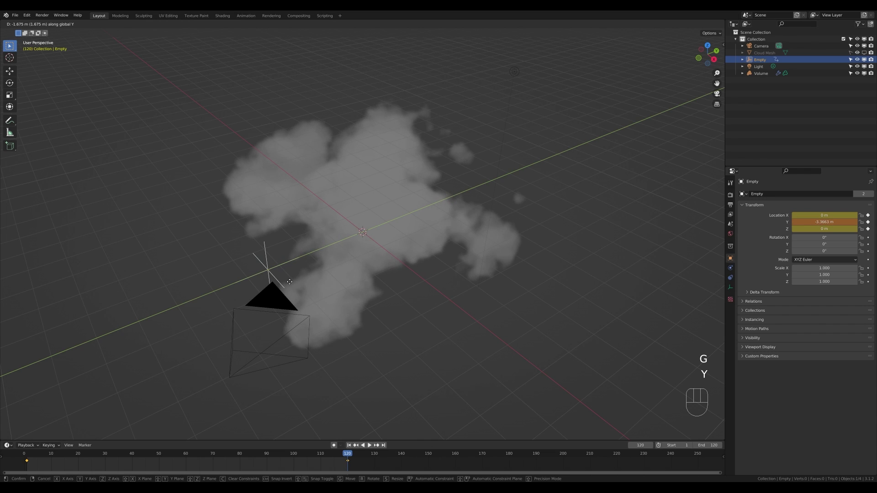
pyautogui.click(294, 283)
pyautogui.press('i')
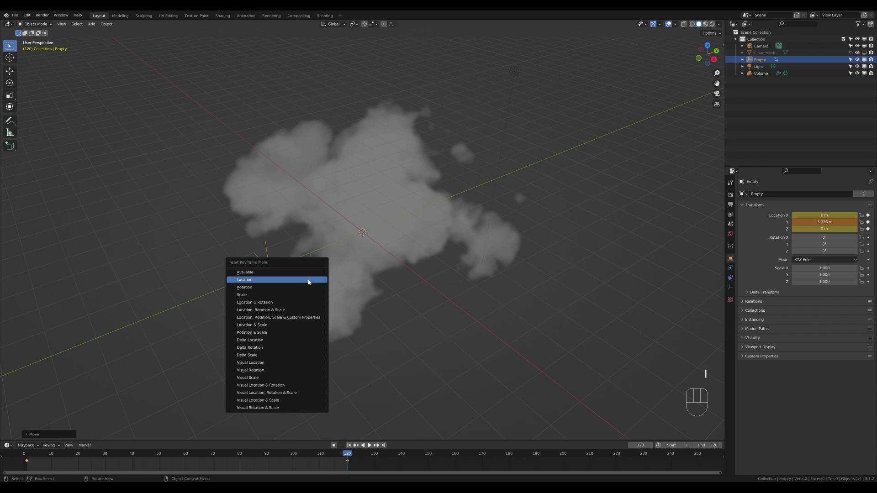
pyautogui.press('space')
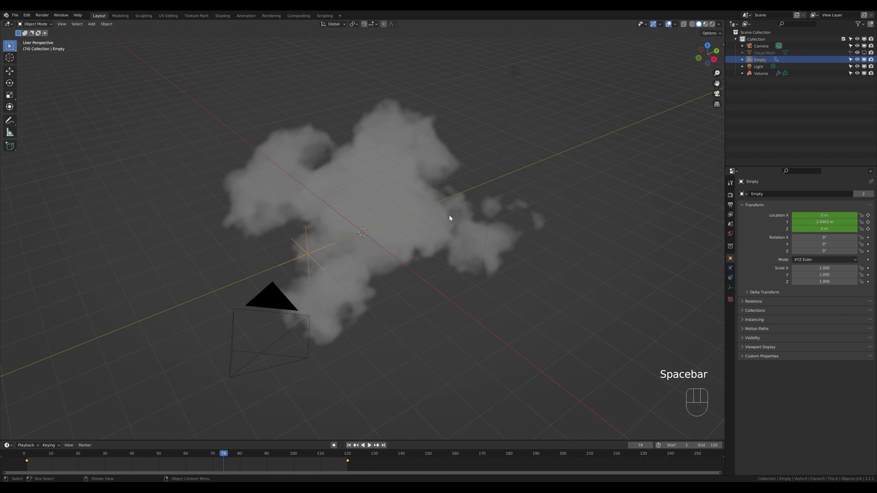
pyautogui.middleClick(469, 215)
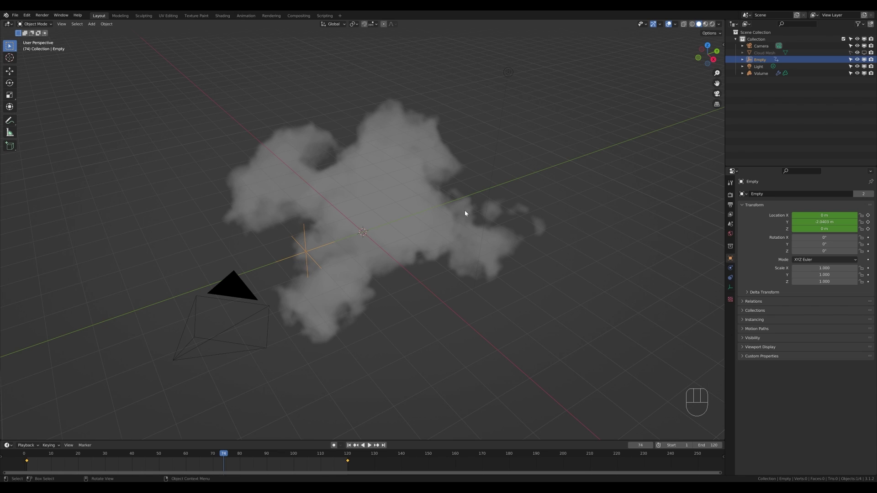
# Step: Look through the camera and enable Lock Camera to View in the sidebar View settings
pyautogui.press('KP_0')
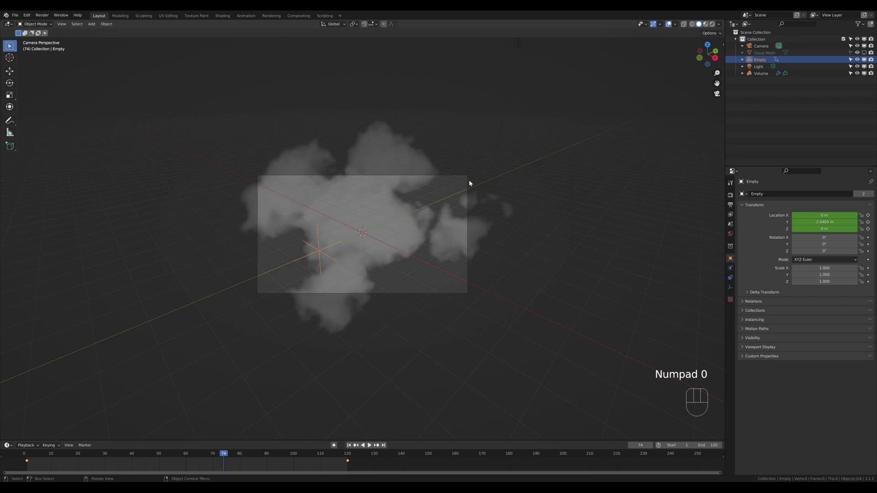
pyautogui.press('n')
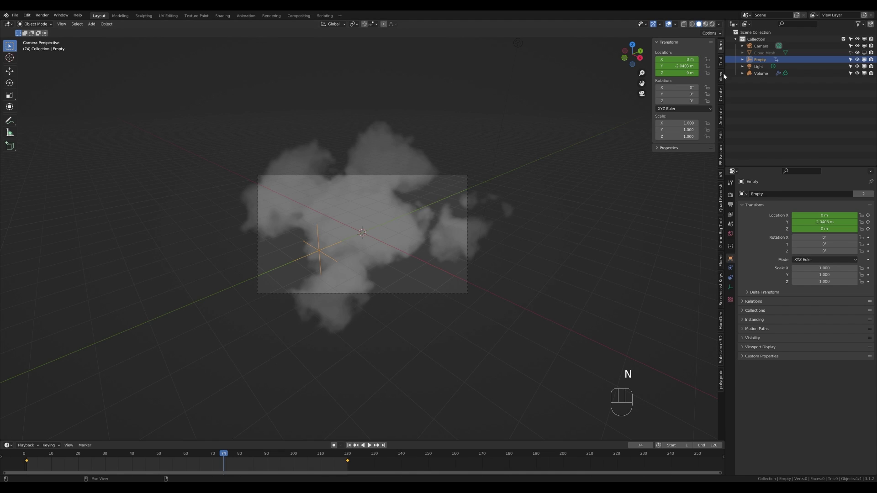
pyautogui.click(725, 79)
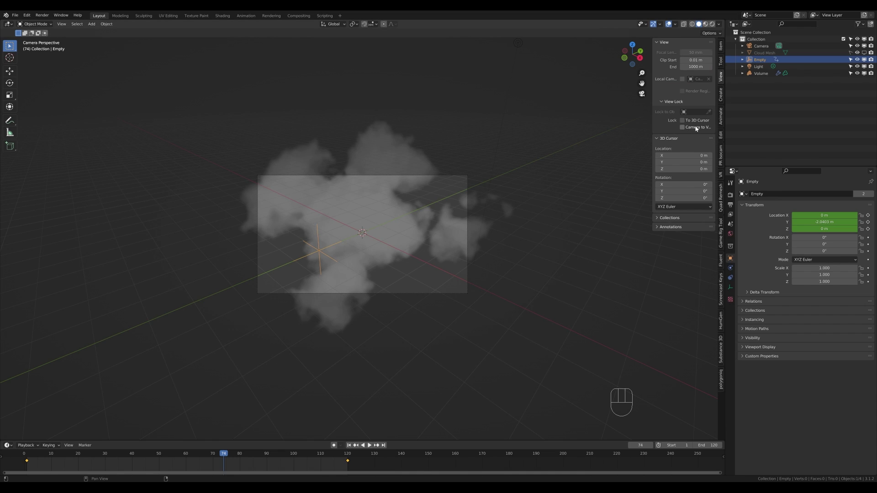
pyautogui.click(698, 129)
# Step: Navigate the locked camera back and around until the whole cloud sits centred in frame
pyautogui.moveTo(523, 228); pyautogui.dragTo(525, 240)
pyautogui.click(525, 240)
pyautogui.moveTo(523, 238); pyautogui.dragTo(523, 237)
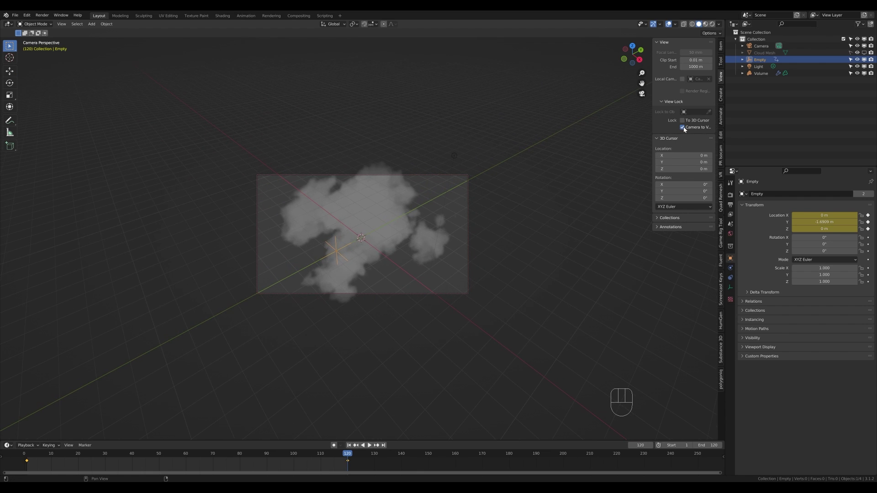
pyautogui.moveTo(684, 130); pyautogui.dragTo(455, 114)
pyautogui.press('Escape')
# Step: Turn off Lock Camera to View via Quick Favorites and hide the sidebar
pyautogui.press('q')
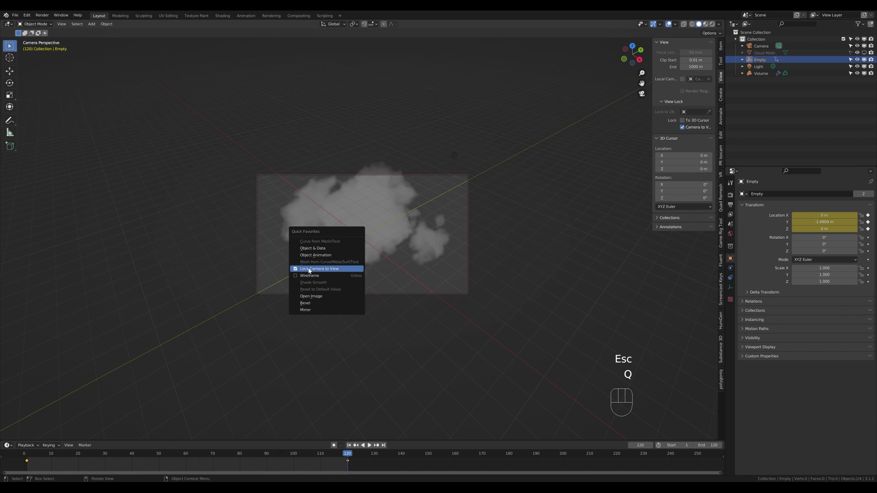
pyautogui.press('q')
pyautogui.press('q')
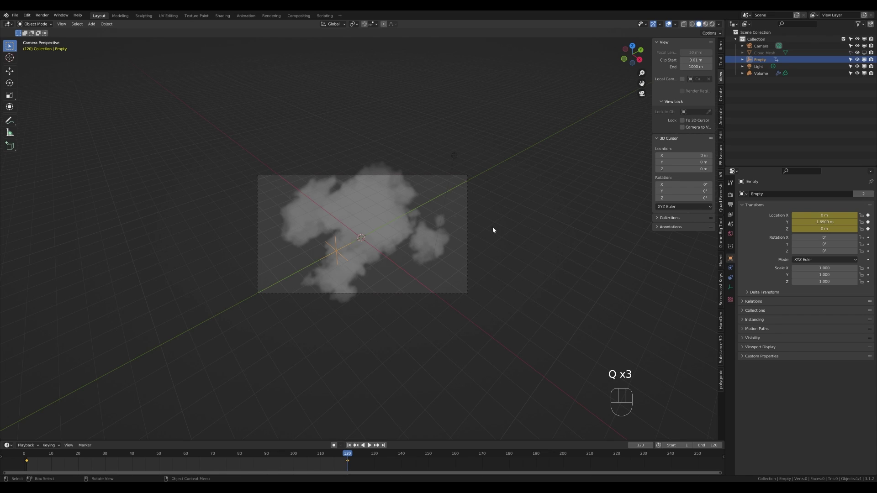
pyautogui.press('n')
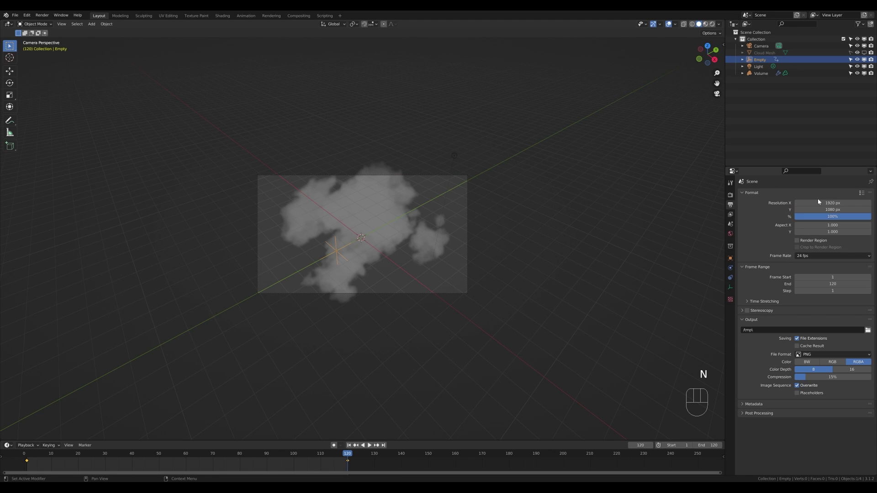
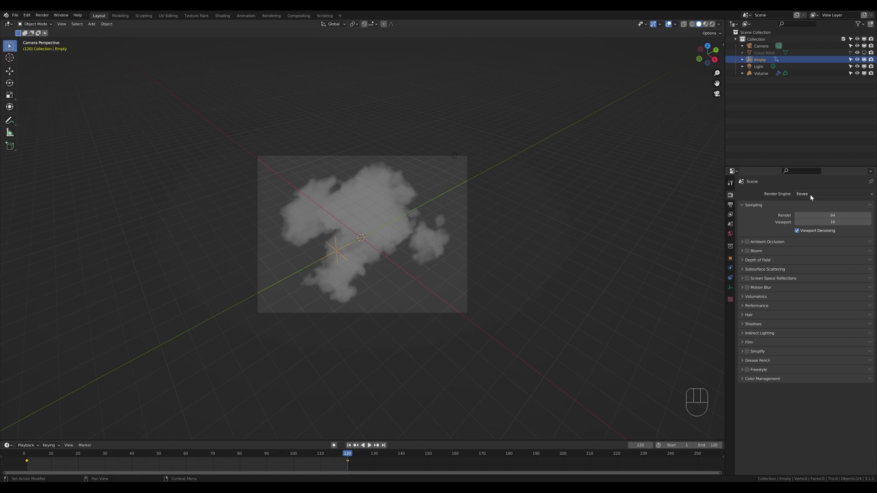
# Step: Set the render engine to Cycles on GPU Compute and zoom the view onto the camera frame
pyautogui.moveTo(806, 197); pyautogui.dragTo(807, 220)
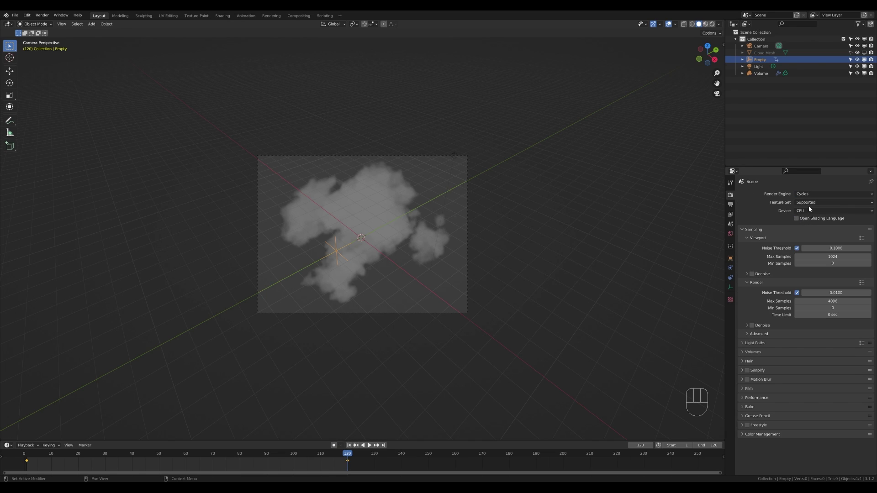
pyautogui.click(811, 211)
pyautogui.click(754, 268)
pyautogui.click(756, 319)
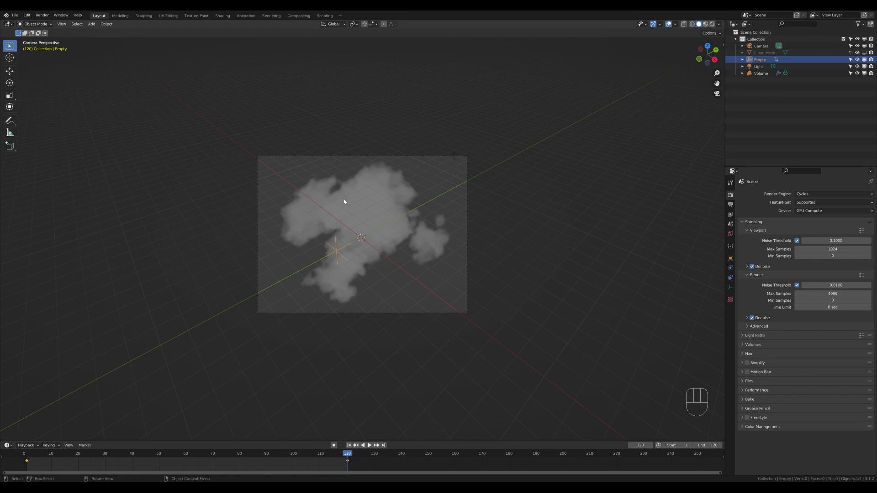
pyautogui.press('ctrl+b')
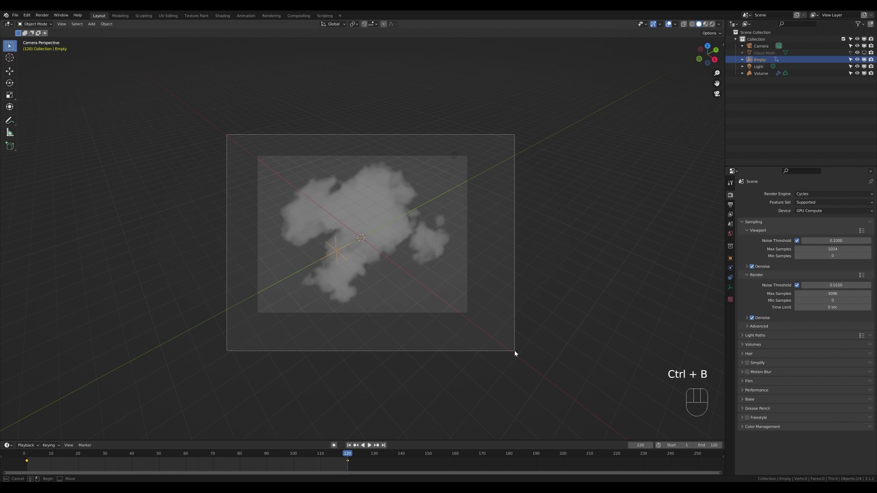
# Step: In rendered preview, give the cloud volume a new material with a Principled Volume shader
pyautogui.press('z')
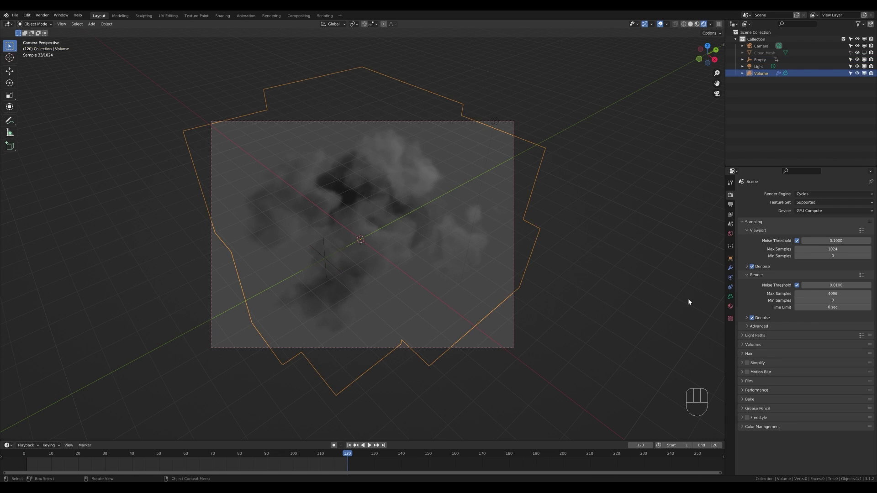
pyautogui.click(733, 310)
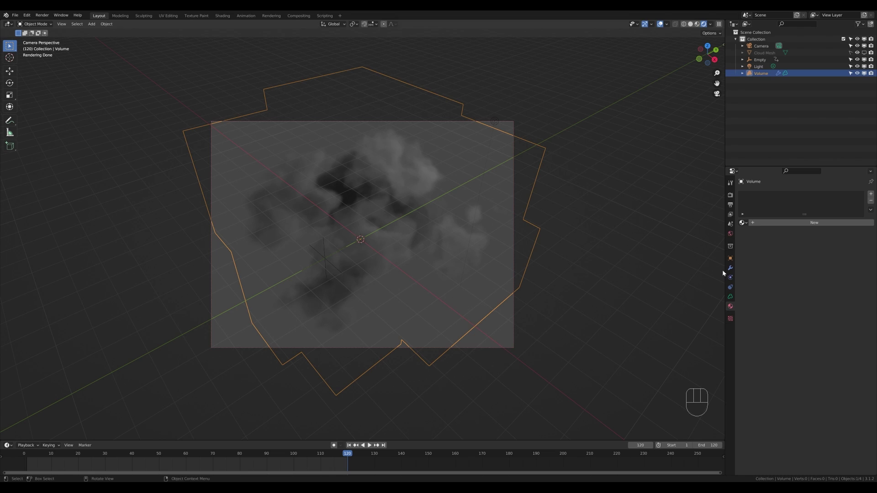
pyautogui.click(793, 223)
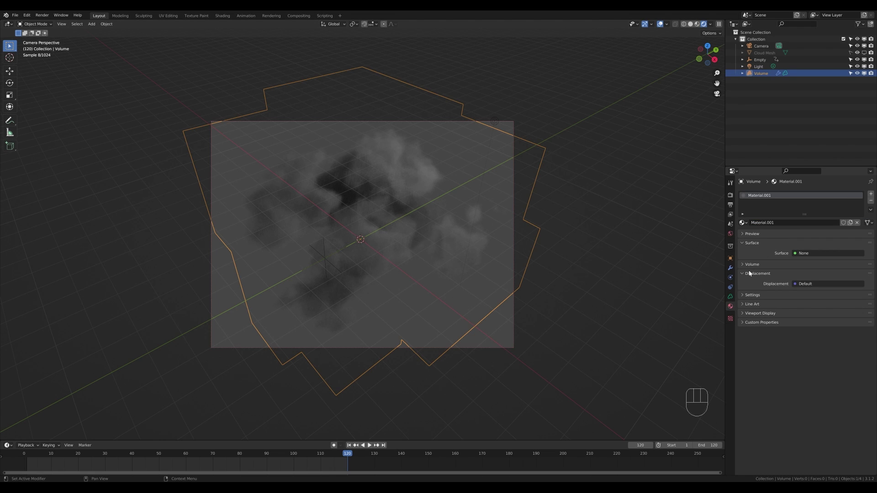
pyautogui.click(754, 267)
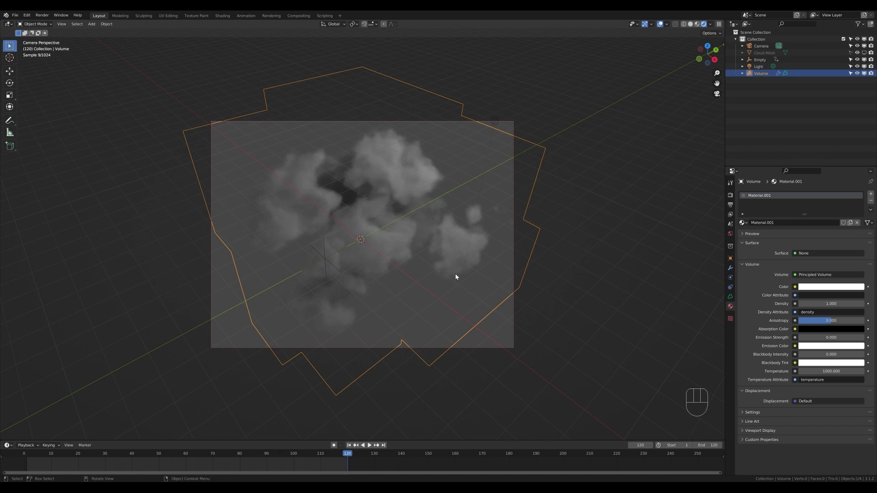
# Step: Add a Sun light and raise it high above the cloud along Z
pyautogui.press('shift+a')
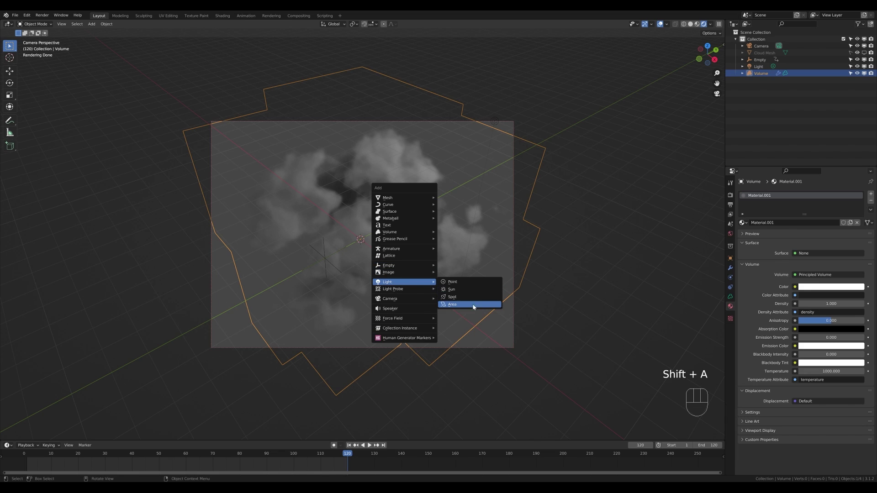
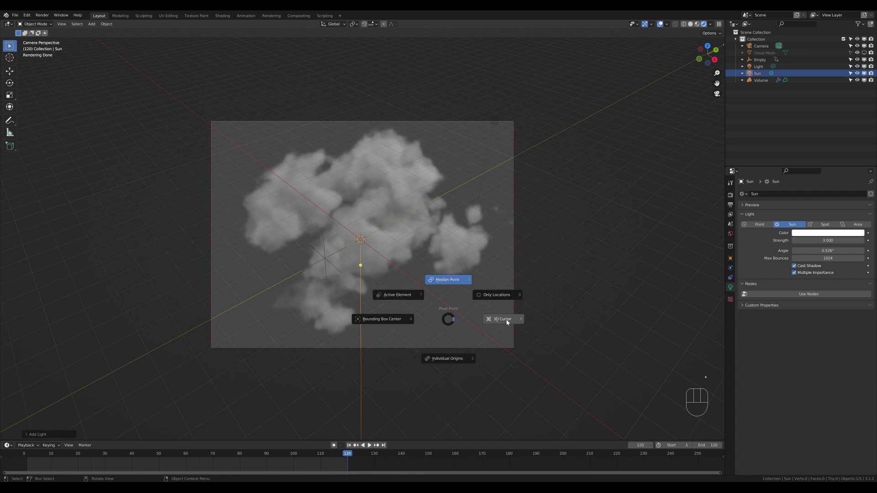
pyautogui.press('.')
pyautogui.press('g')
pyautogui.press('z')
pyautogui.click(510, 139)
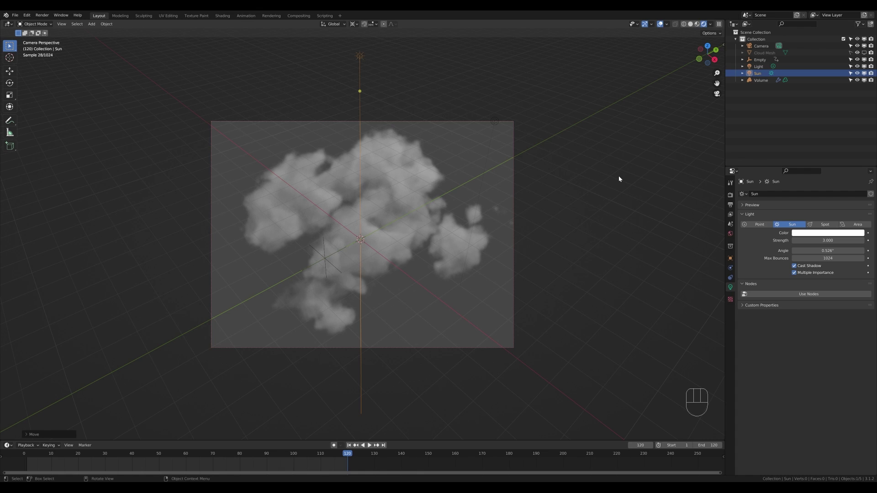
# Step: Tilt the sun 30° about X and -45° about Z so it strikes the cloud at an angle
pyautogui.press('r')
pyautogui.press('x')
pyautogui.press('KP_3')
pyautogui.press('KP_0')
pyautogui.press('KP_Enter')
pyautogui.press('r')
pyautogui.press('z')
pyautogui.press('KP_Subtract')
pyautogui.press('KP_4')
pyautogui.press('KP_5')
pyautogui.press('KP_Enter')
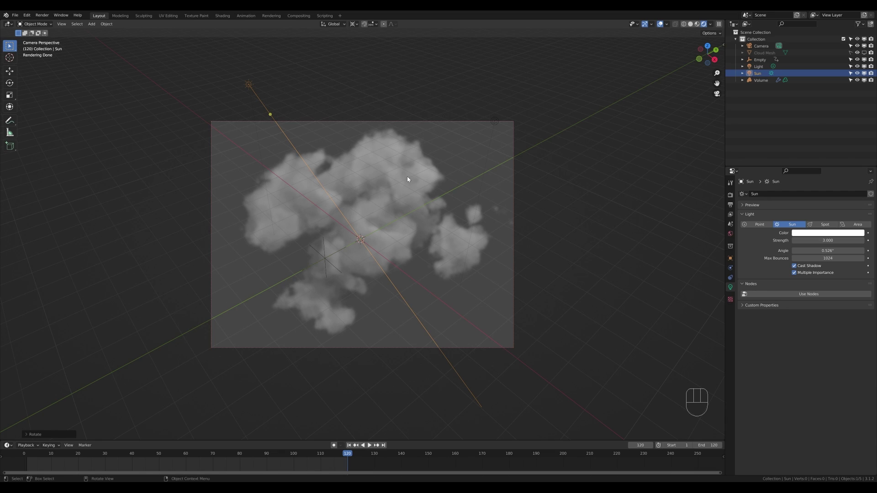
# Step: Add an Area light, position it and rotate it -45° about X toward the cloud
pyautogui.press('shift+a')
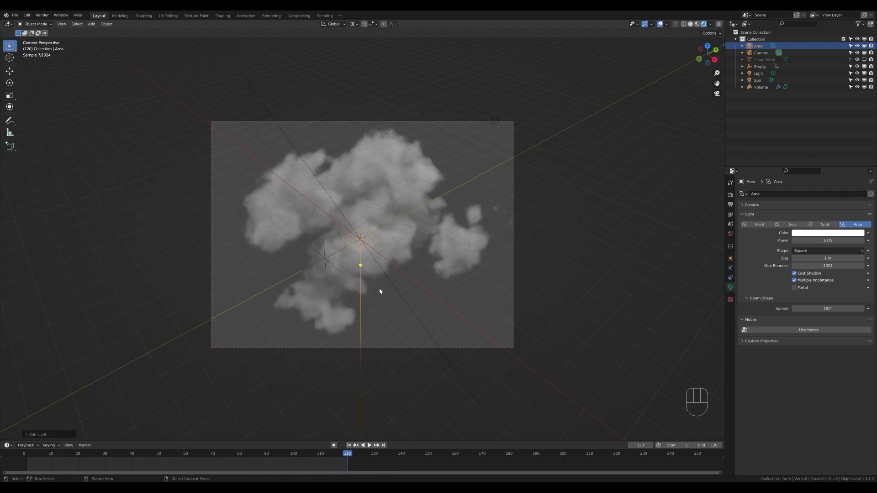
pyautogui.press('g')
pyautogui.press('z')
pyautogui.click(375, 163)
pyautogui.press('r')
pyautogui.press('x')
pyautogui.press('KP_4')
pyautogui.press('KP_5')
pyautogui.press('KP_Subtract')
pyautogui.press('KP_Enter')
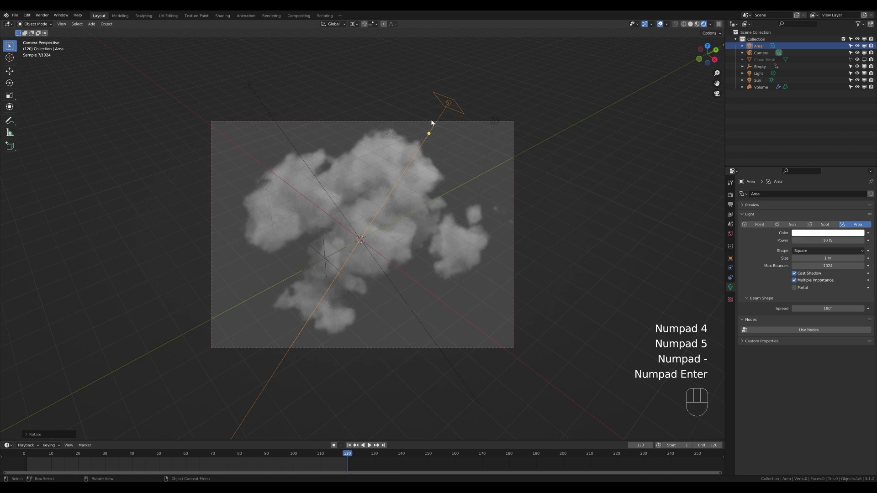
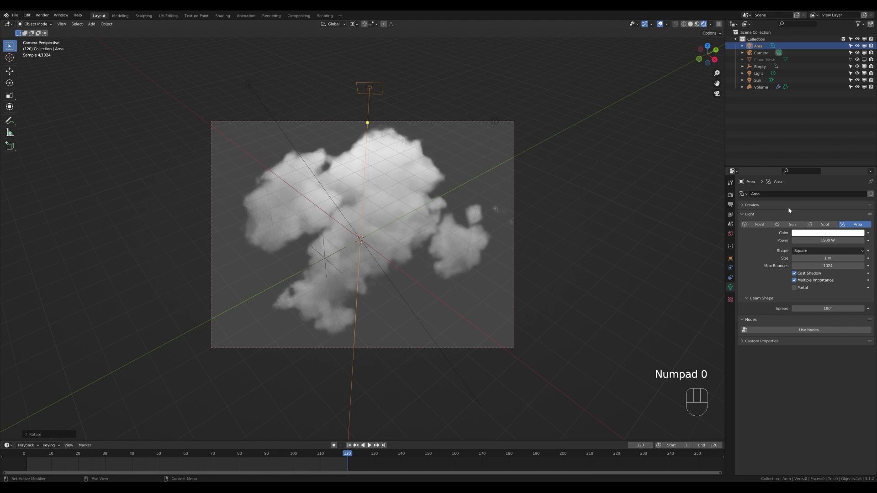
# Step: Raise the area light along its own Z axis to hover above the cloud
pyautogui.press('g')
pyautogui.press('z')
pyautogui.press('Escape')
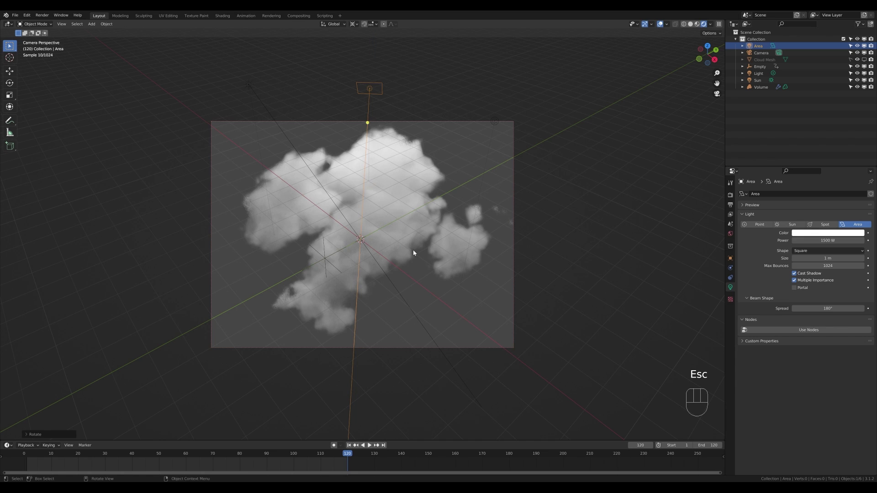
pyautogui.press('g')
pyautogui.press('z')
pyautogui.press('z')
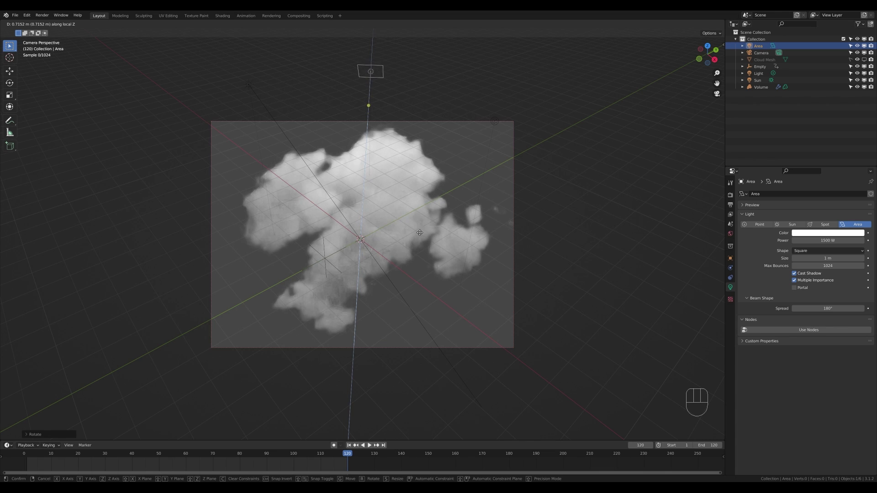
pyautogui.click(423, 232)
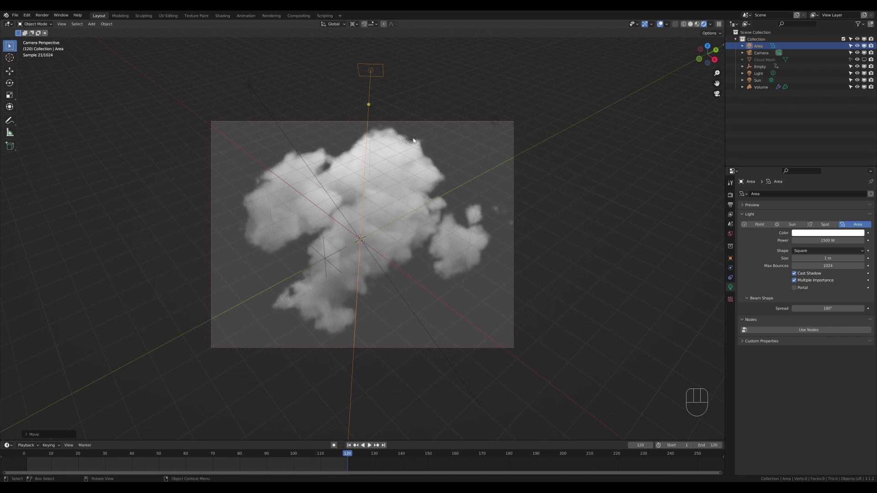
# Step: Duplicate the area light as Area.001 and swing it around the vertical axis to the side
pyautogui.press('shift+d')
pyautogui.press('r')
pyautogui.press('z')
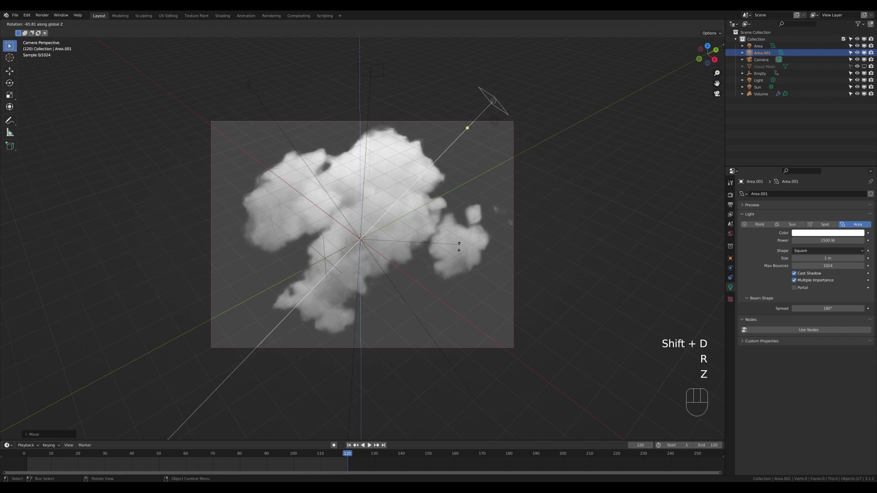
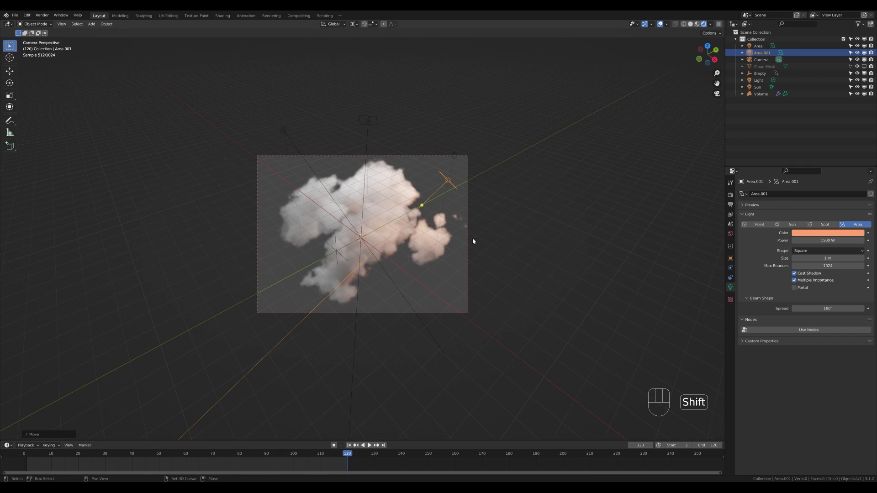
# Step: Add a plane, lower it far below the cloud and scale its mesh up into a huge backdrop
pyautogui.press('shift+a')
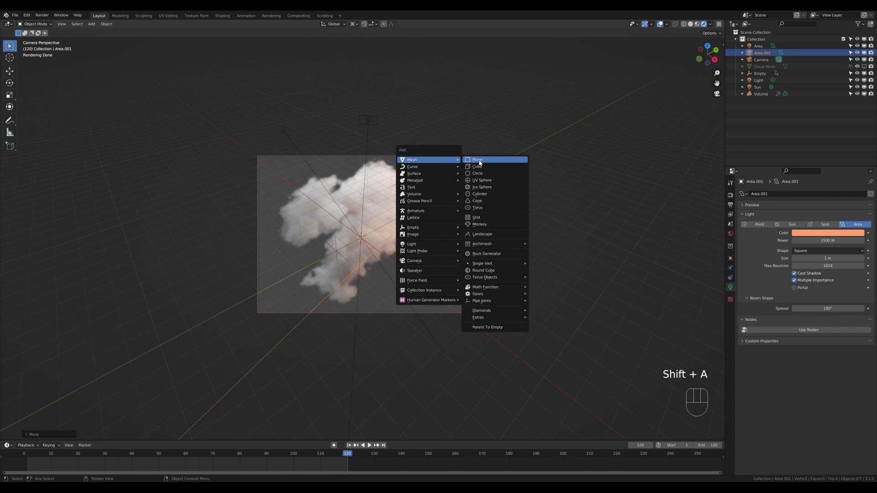
pyautogui.press('g')
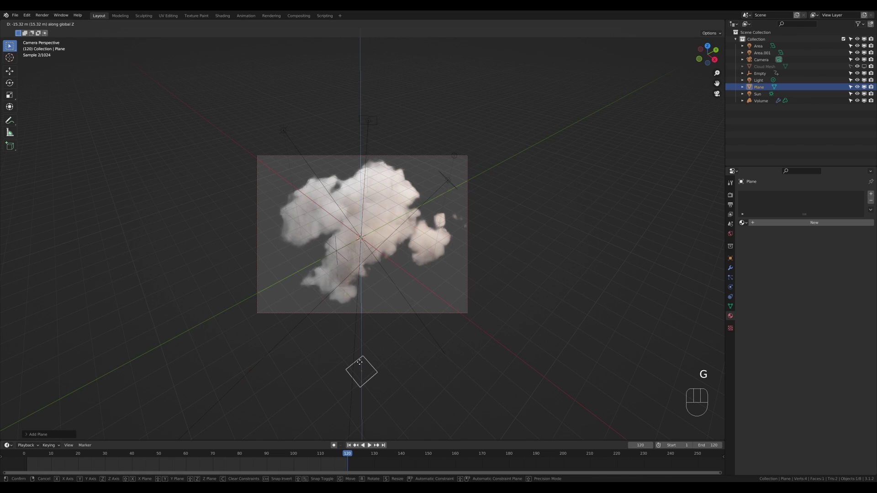
pyautogui.click(362, 365)
pyautogui.press('Tab')
pyautogui.press('s')
pyautogui.press('Escape')
pyautogui.press('.')
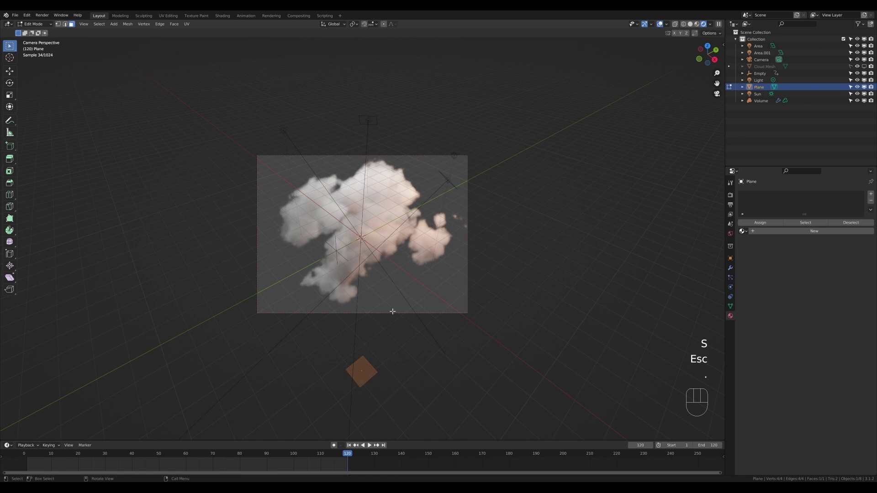
pyautogui.press('s')
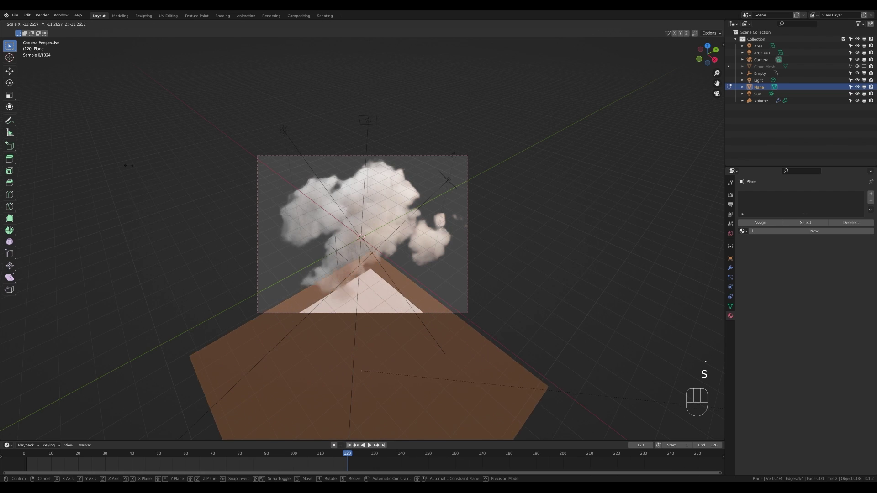
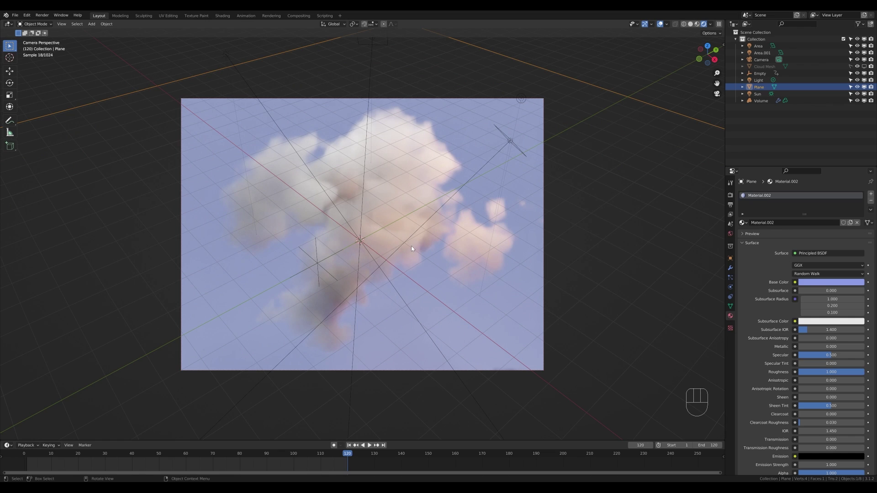
# Step: Add a Point light to the scene and select the cloud volume object
pyautogui.press('shift+a')
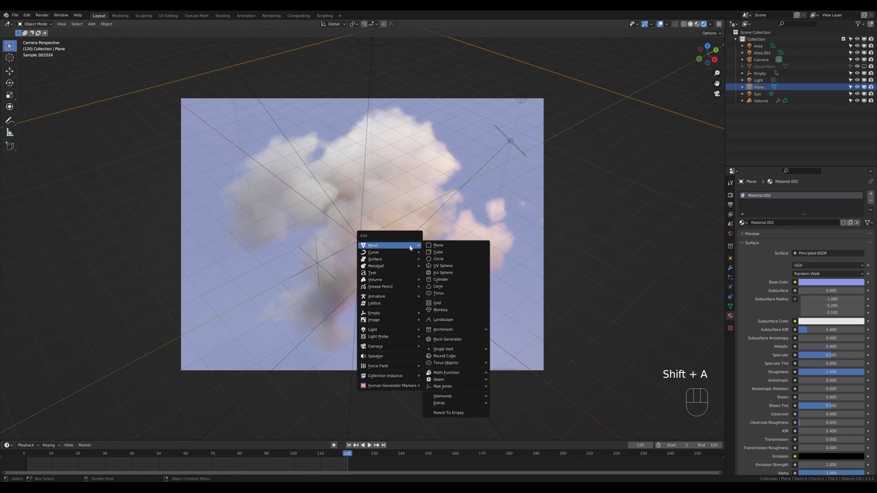
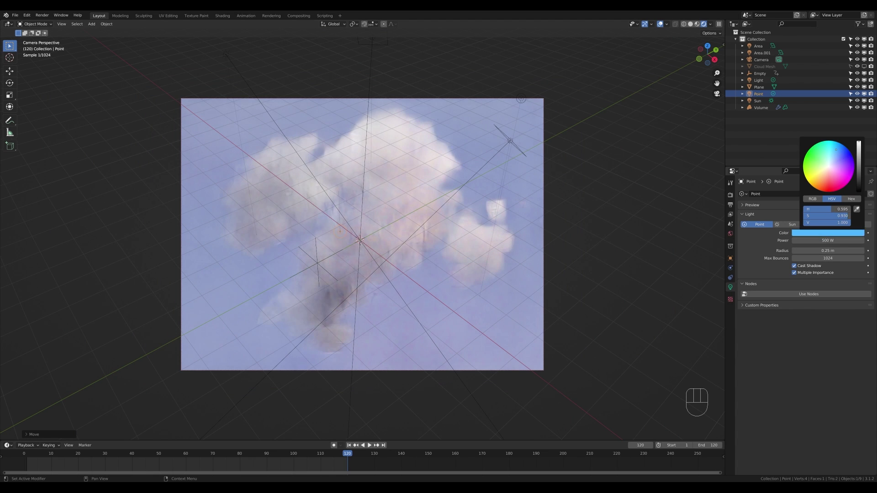
pyautogui.press('ctrl+z')
pyautogui.click(409, 188)
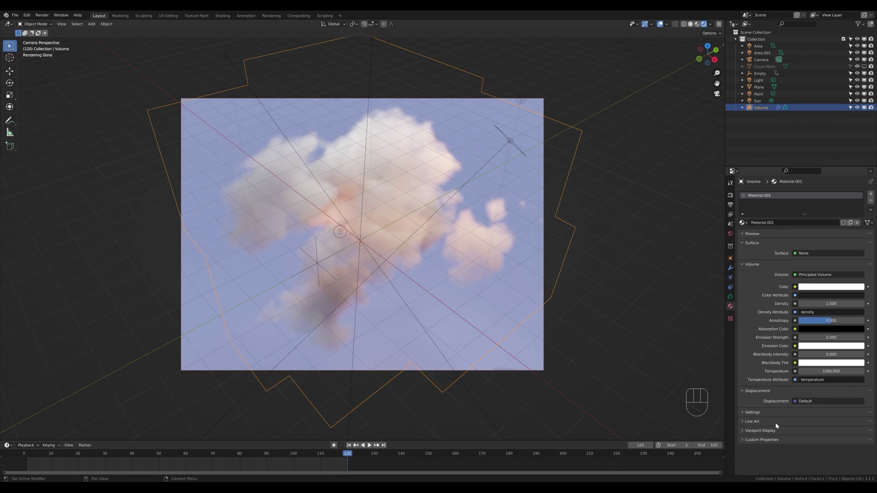
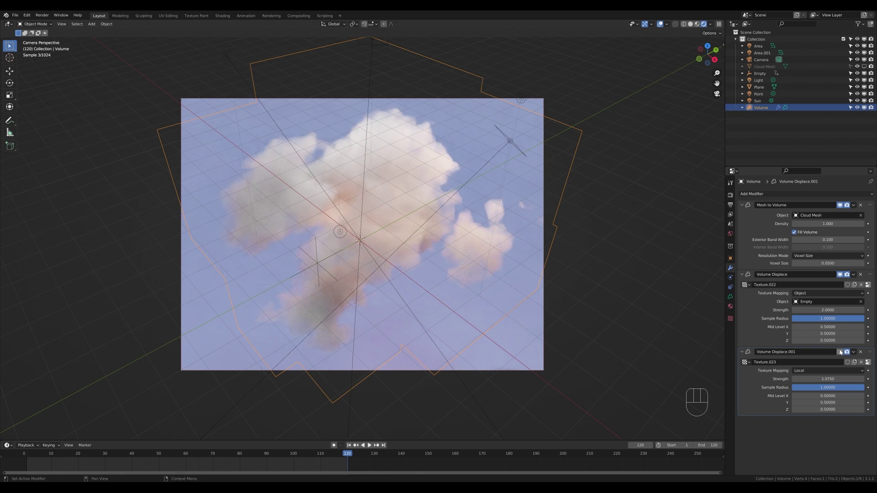
# Step: Set the cloud's Mesh to Volume voxel size to 0.05 for a finer, puffier outline
pyautogui.click(843, 351)
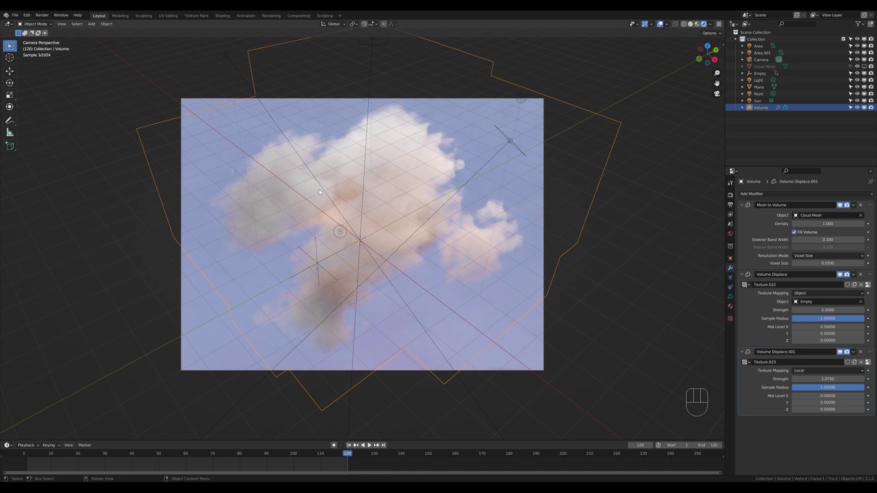